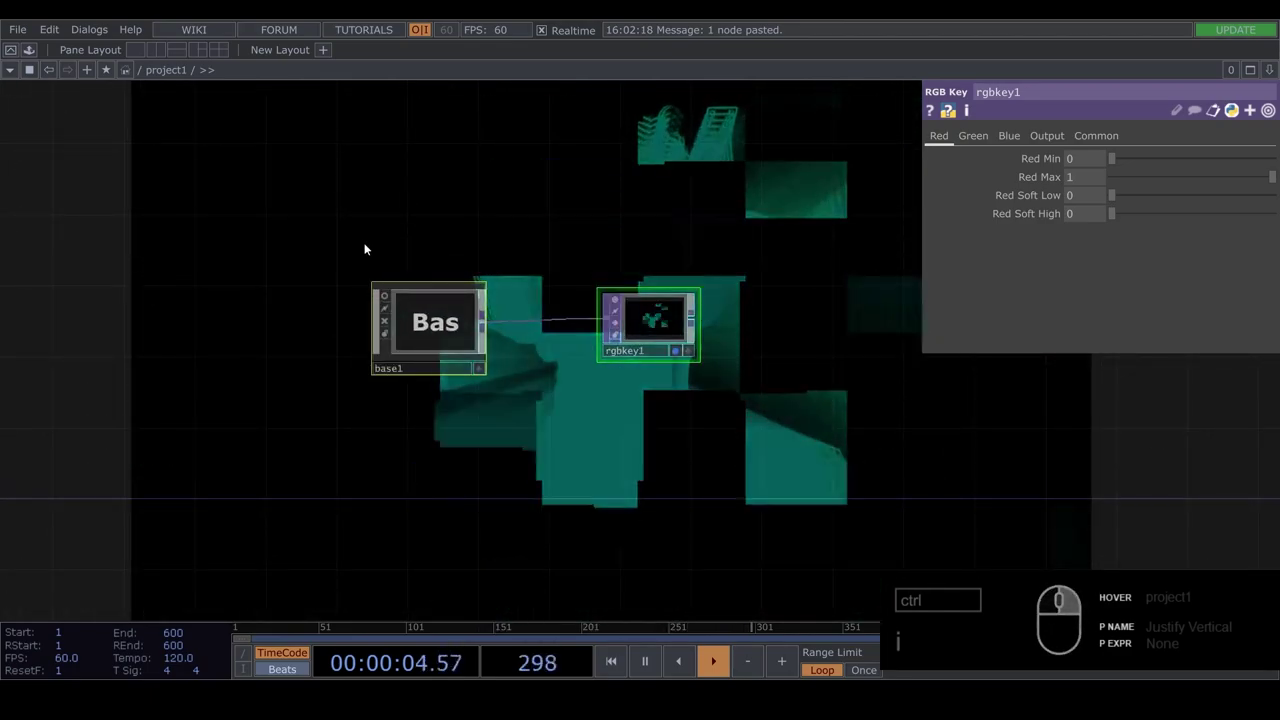
- Delete the old base1 and rgbkey1 operators, leaving the network empty
key("Delete")
left_click(489, 336)
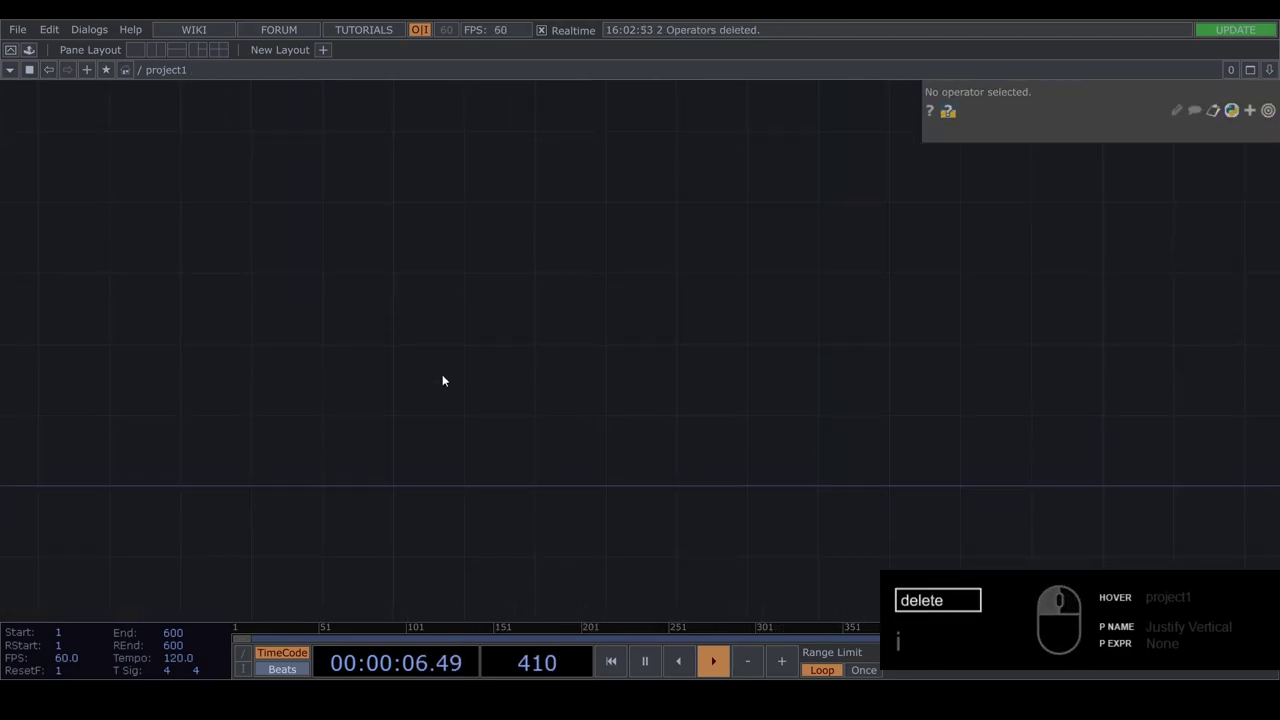
- Add an Audio File In CHOP playing a sample clip and wire it into an Audio Device Out CHOP
key("Tab")
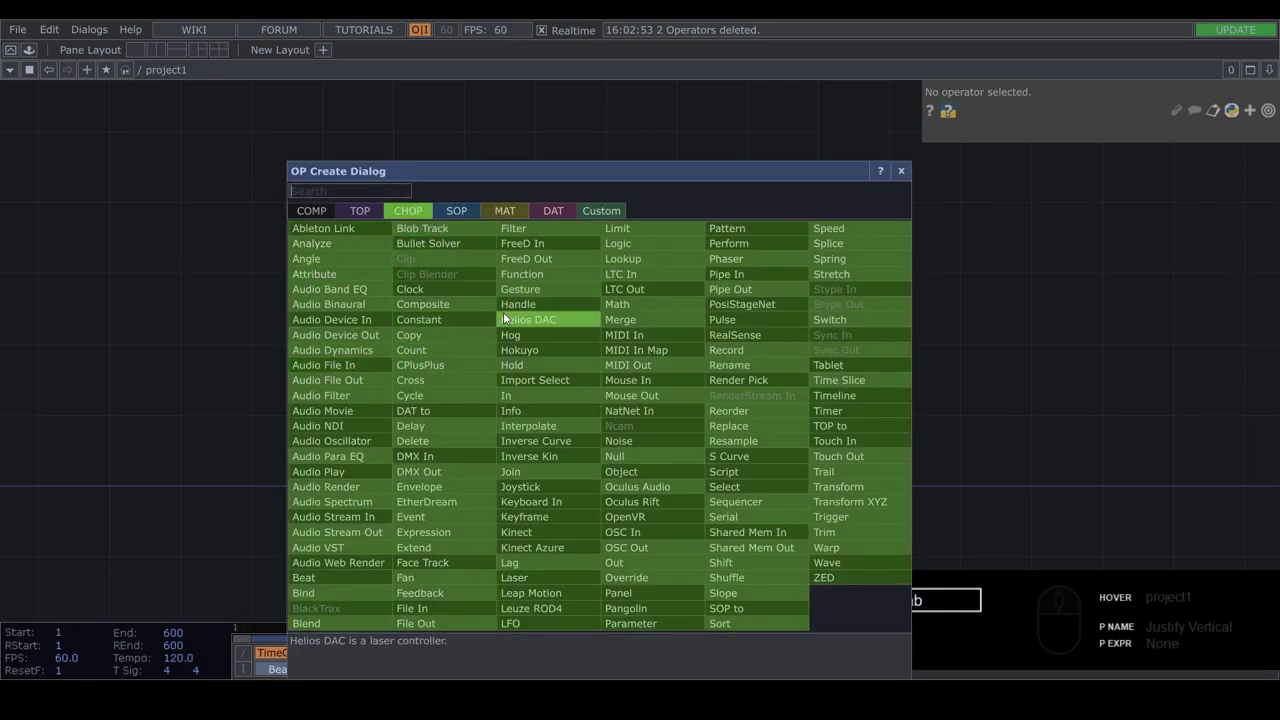
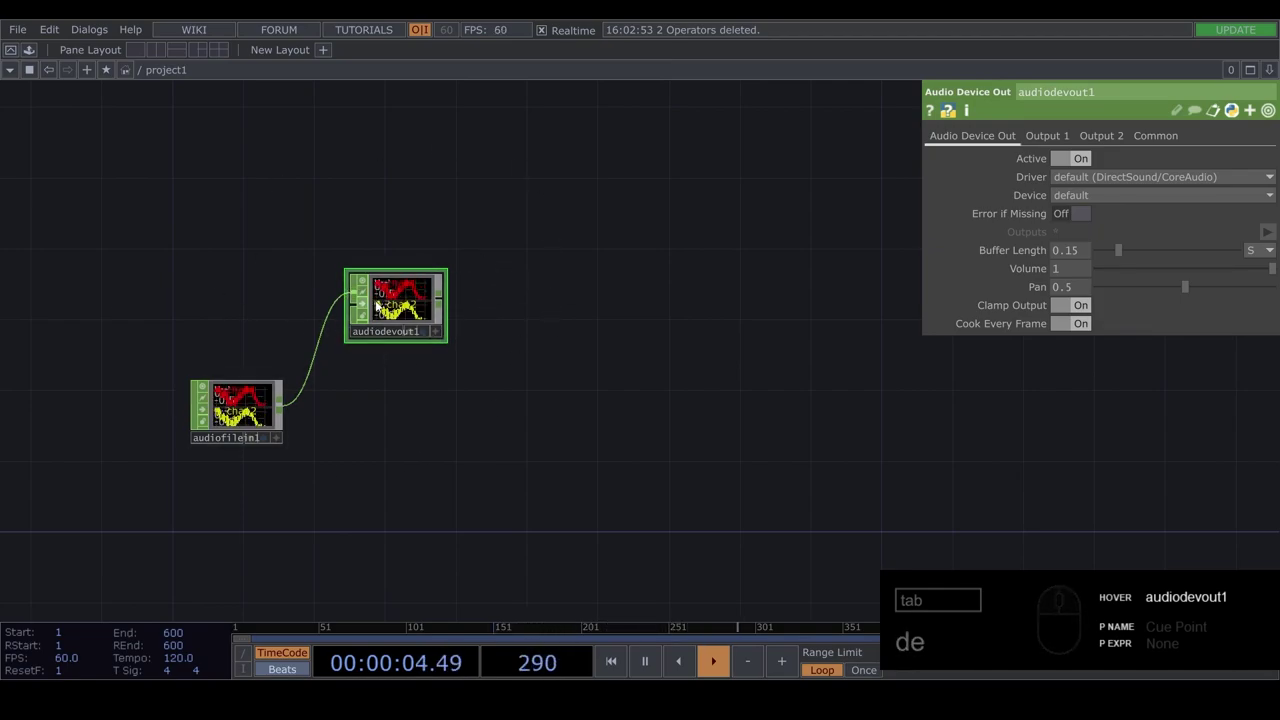
left_click_drag(363, 311, 391, 289)
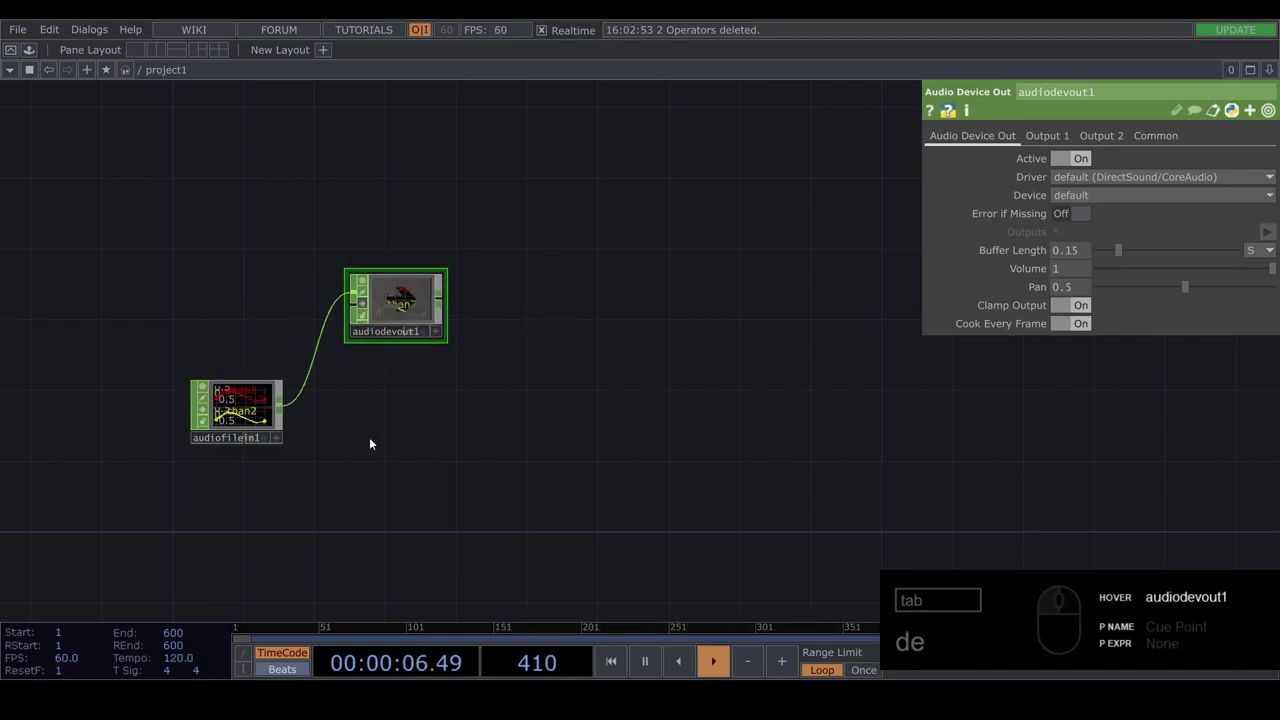
left_click_drag(436, 489, 247, 388)
left_click_drag(242, 386, 223, 390)
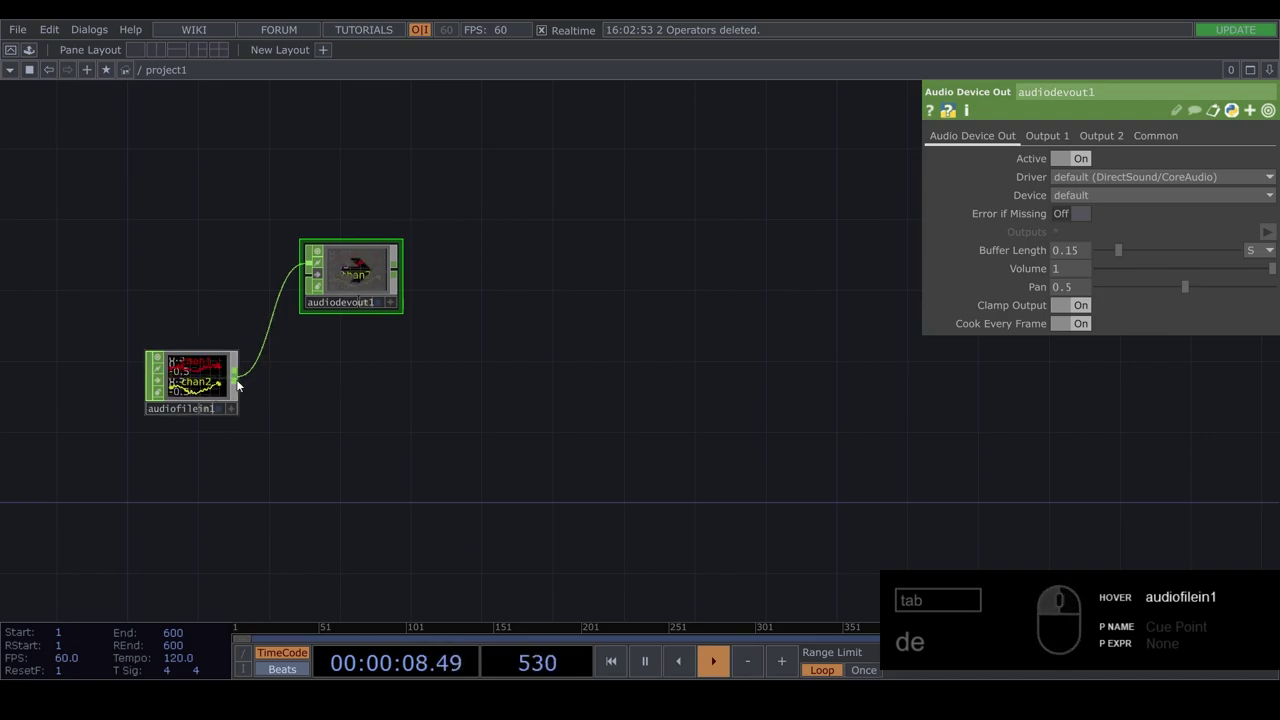
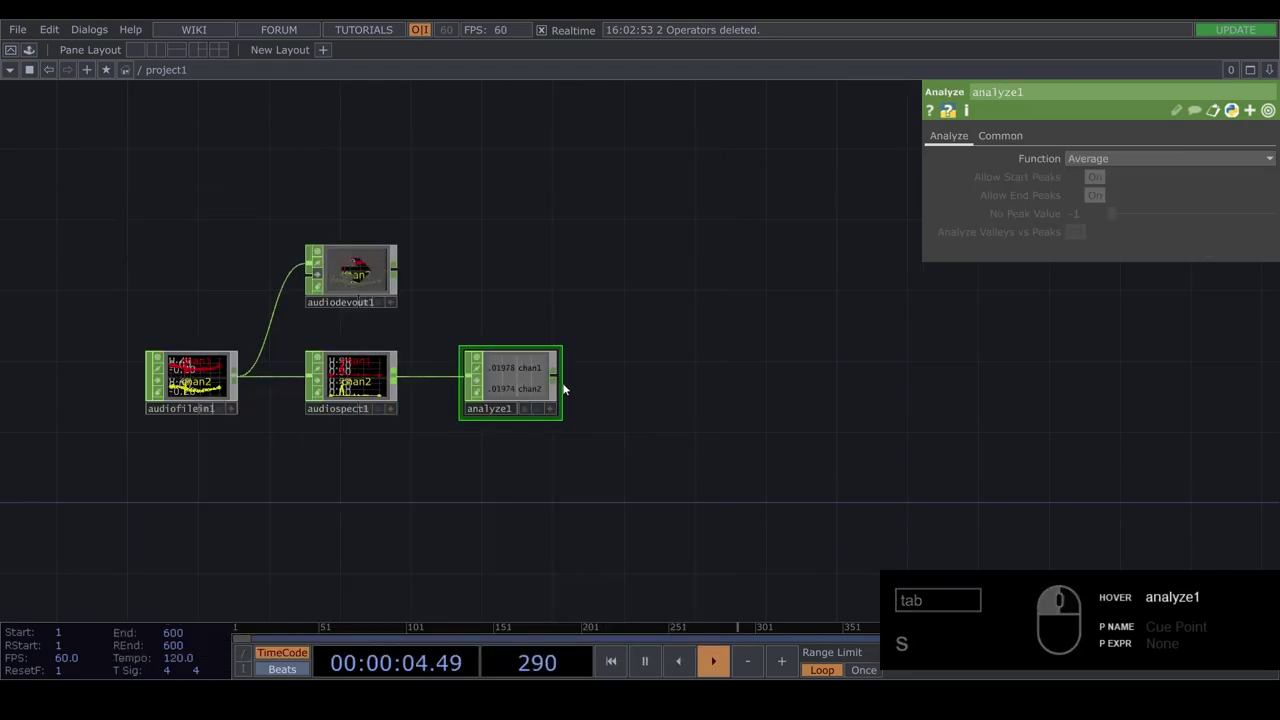
- Chain an Analyze (Average) CHOP after the audio spectrum and feed it into a Math CHOP
left_click(575, 382)
left_click_drag(564, 371, 614, 302)
key("Tab")
type("at")
left_click_drag(657, 186, 693, 256)
left_click(693, 265)
left_click_drag(668, 298, 669, 333)
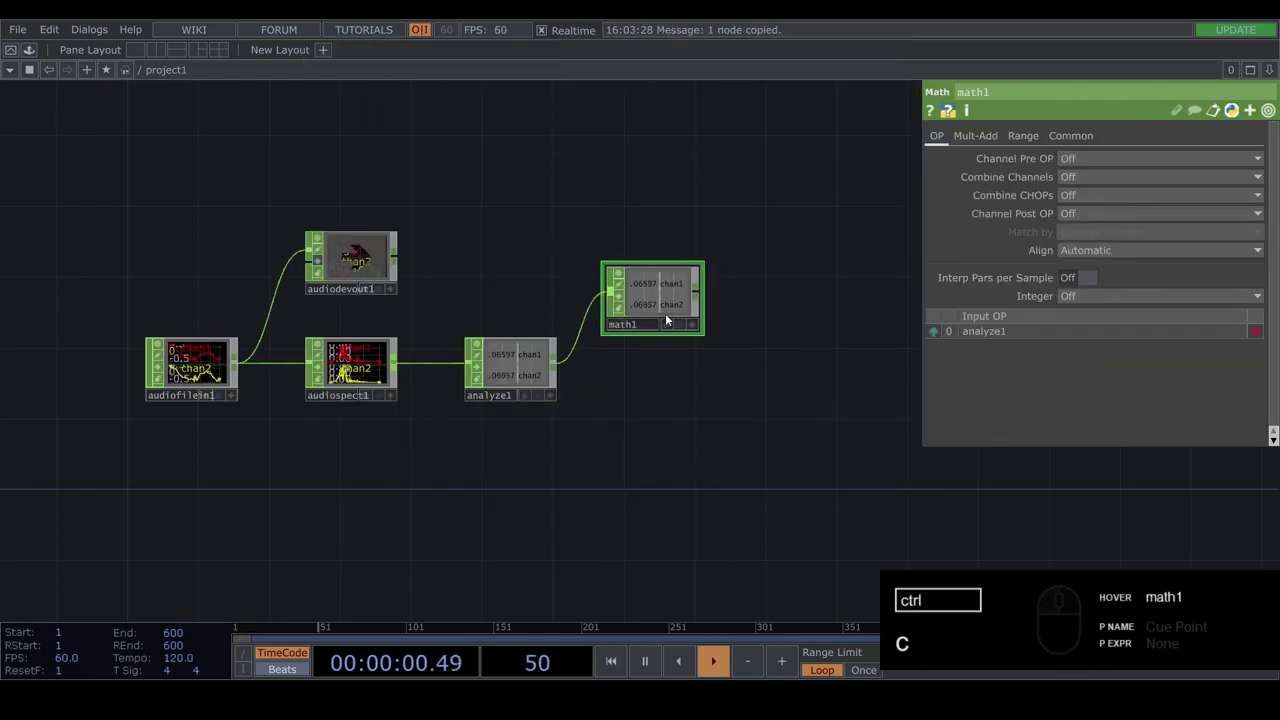
- Paste a second Math CHOP, math2, also fed from the analyze output
type("v")
left_click_drag(631, 330, 915, 304)
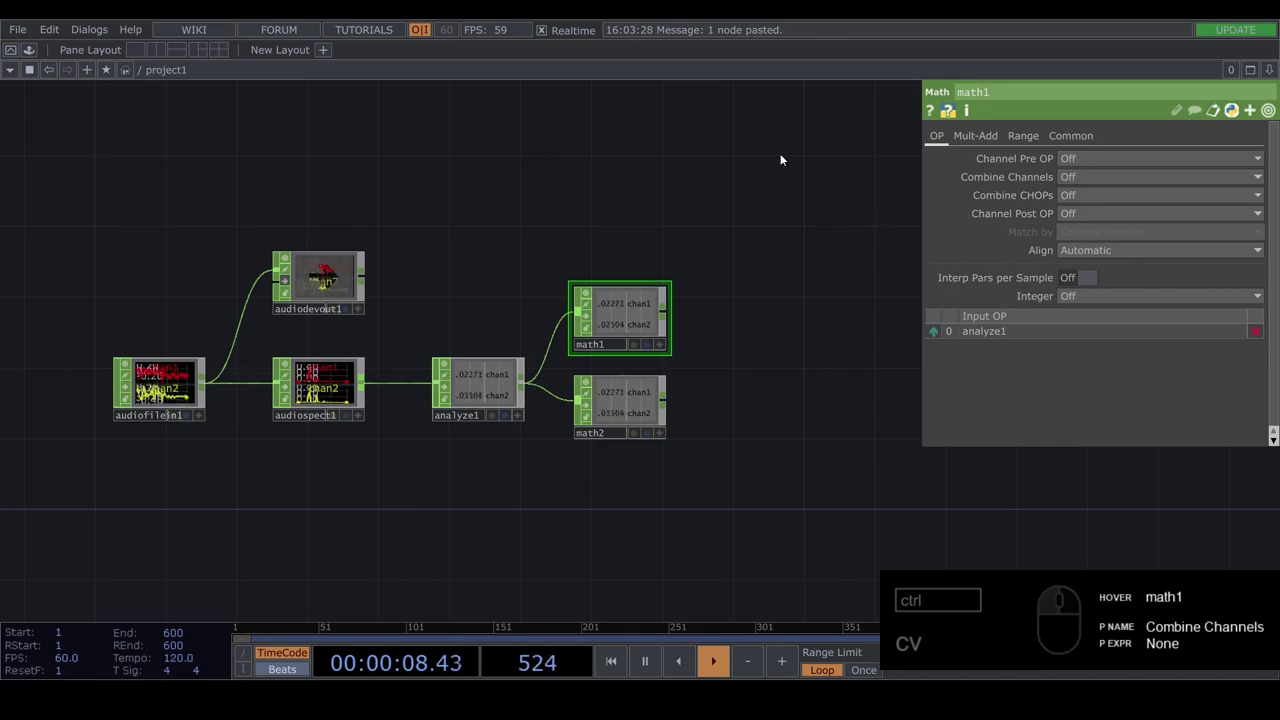
left_click_drag(1018, 144, 1205, 172)
left_click_drag(1209, 167, 1134, 158)
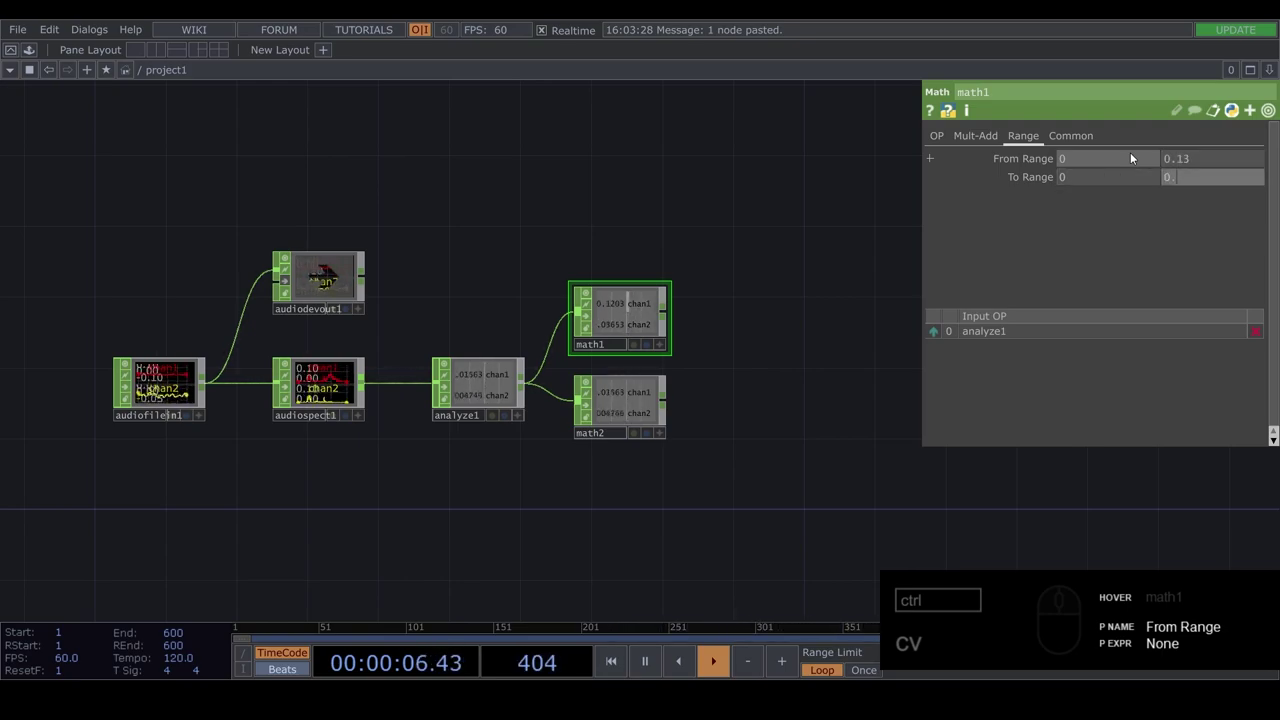
- Set math1's From Range and To Range on the Range page to remap the audio level
left_click(623, 408)
type("cvcv")
left_click_drag(1165, 171, 1107, 165)
left_click_drag(1028, 133, 1177, 150)
left_click_drag(1200, 156, 1099, 168)
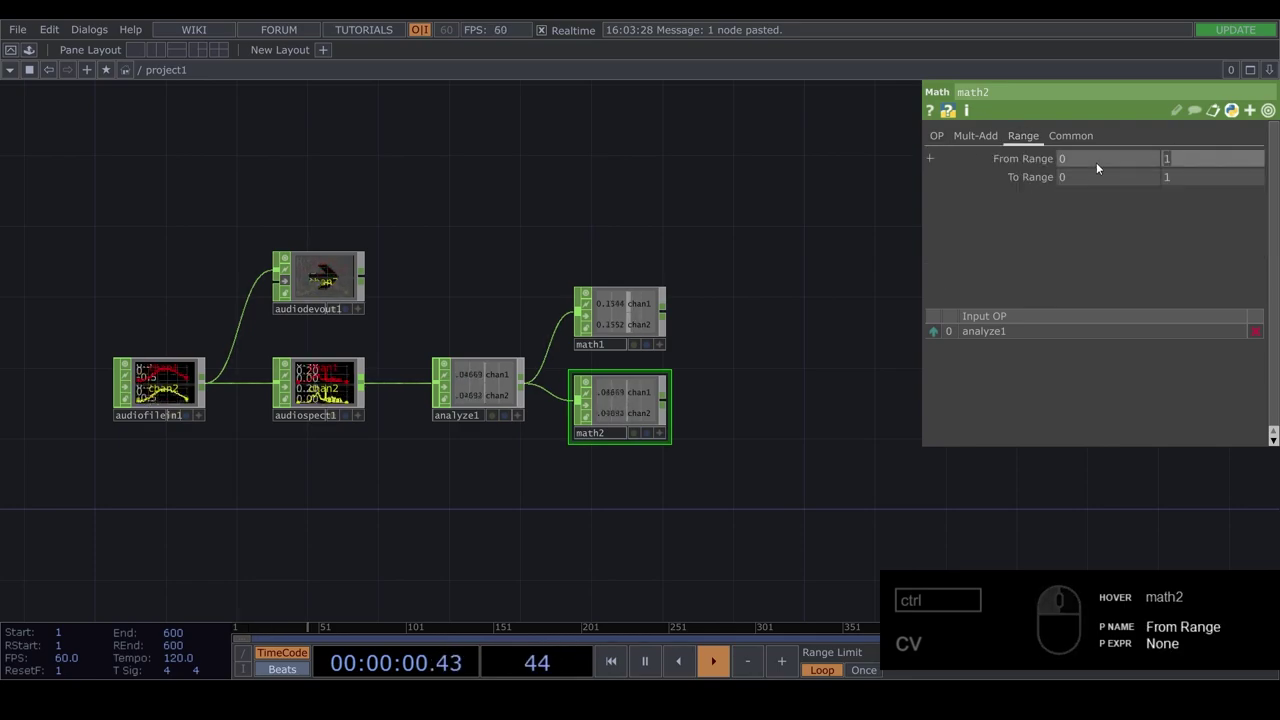
left_click_drag(741, 365, 797, 355)
type("cv")
left_click(800, 284)
- Add a Video Device In TOP using the HD Camera as a live webcam source
left_click_drag(699, 372, 797, 401)
key("Delete")
left_click_drag(468, 335, 588, 410)
key("Tab")
type("cv")
left_click_drag(696, 350, 469, 357)
left_click(469, 356)
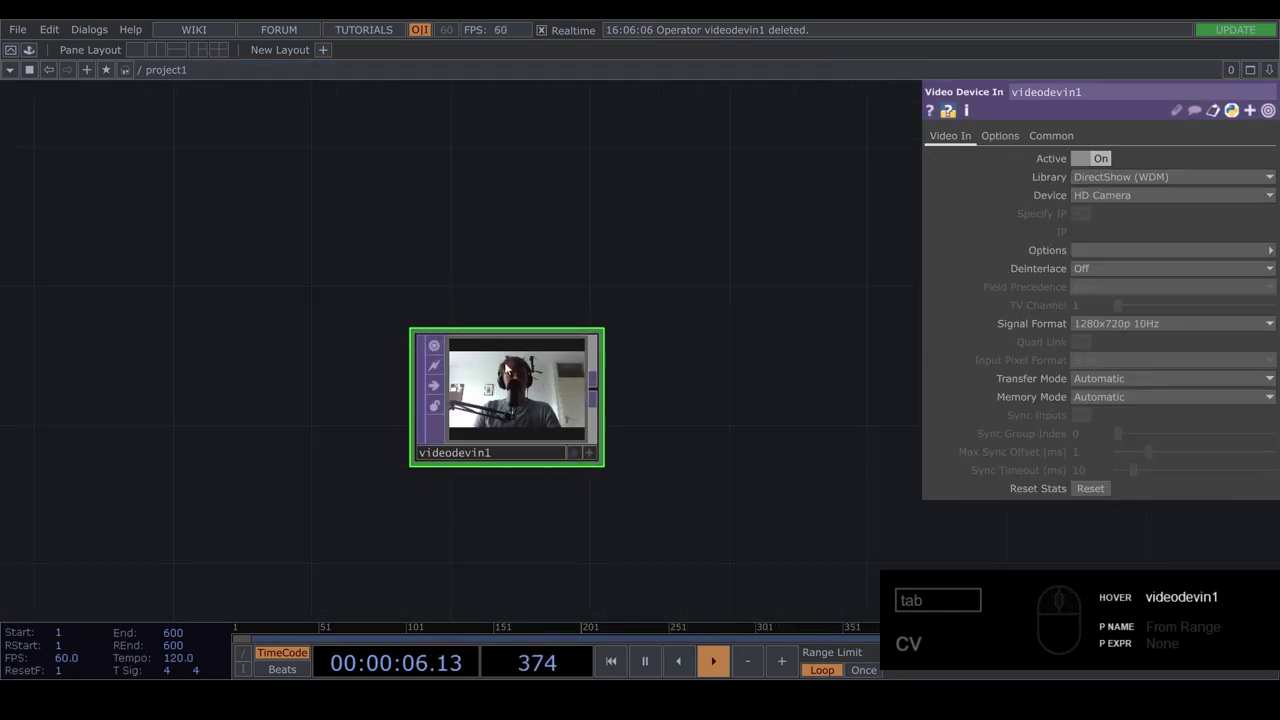
left_click_drag(694, 370, 642, 404)
middle_click(611, 406)
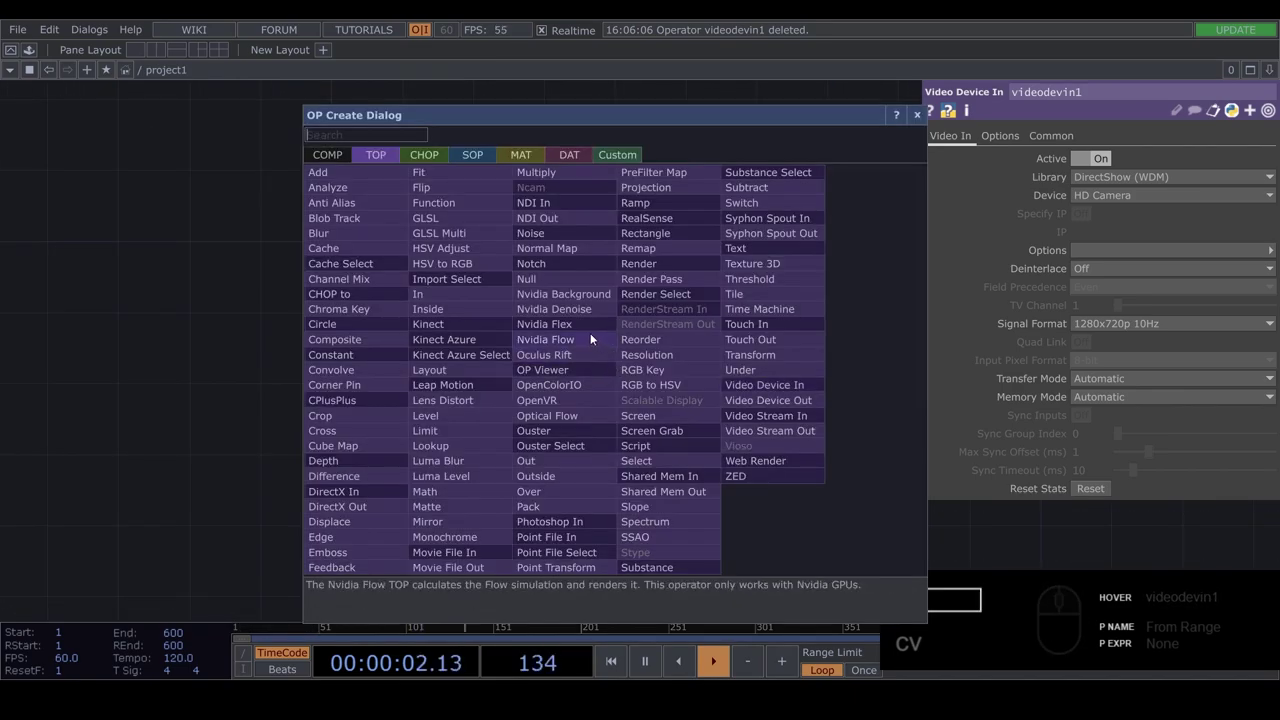
- Create trial Circle, Displace and Noise TOPs and wire circle and noise into the displace
type("cr")
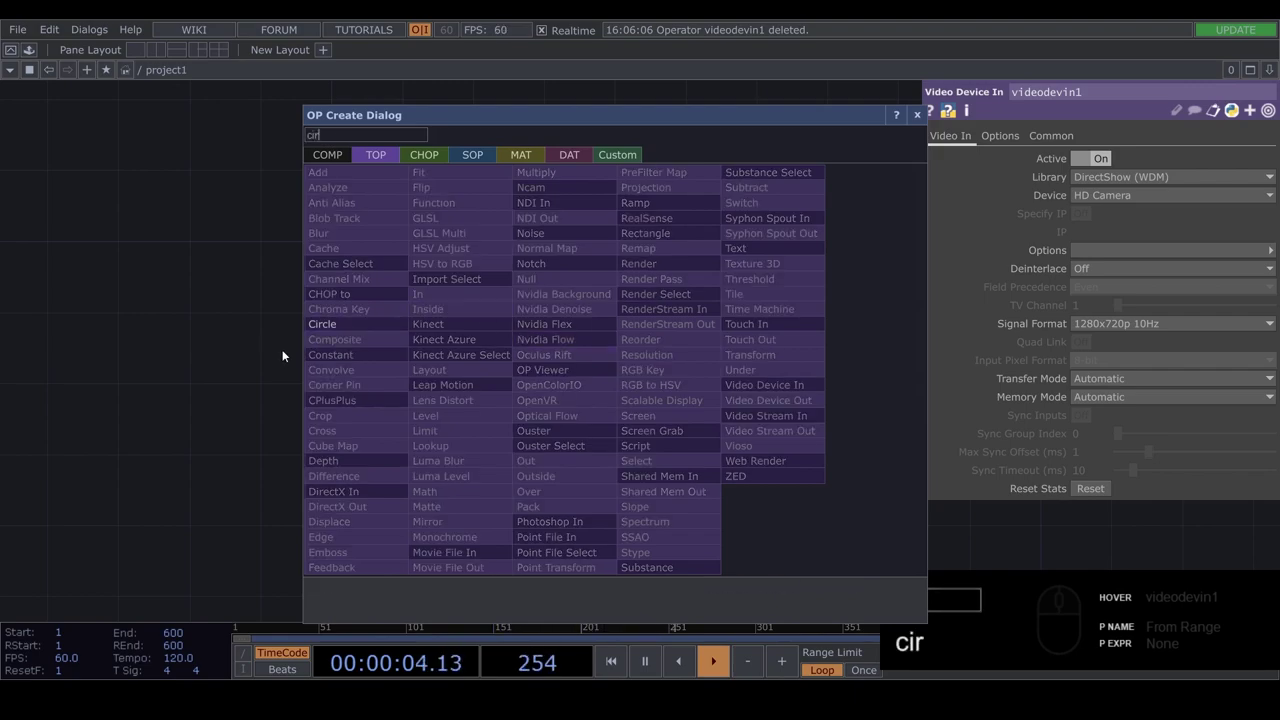
key("Tab")
left_click_drag(339, 334, 484, 261)
left_click(504, 255)
key("Tab")
left_click_drag(321, 437, 641, 250)
left_click(640, 251)
key("BackSpace")
type("noise")
left_click(547, 141)
left_click_drag(500, 338, 570, 340)
left_click_drag(559, 333, 573, 255)
left_click_drag(555, 244, 543, 308)
- Tweak the noise transform values and enlarge the previews to check the warped circle
left_click(501, 335)
left_click_drag(1009, 137, 1115, 177)
left_click_drag(1228, 200, 1118, 227)
left_click(1118, 227)
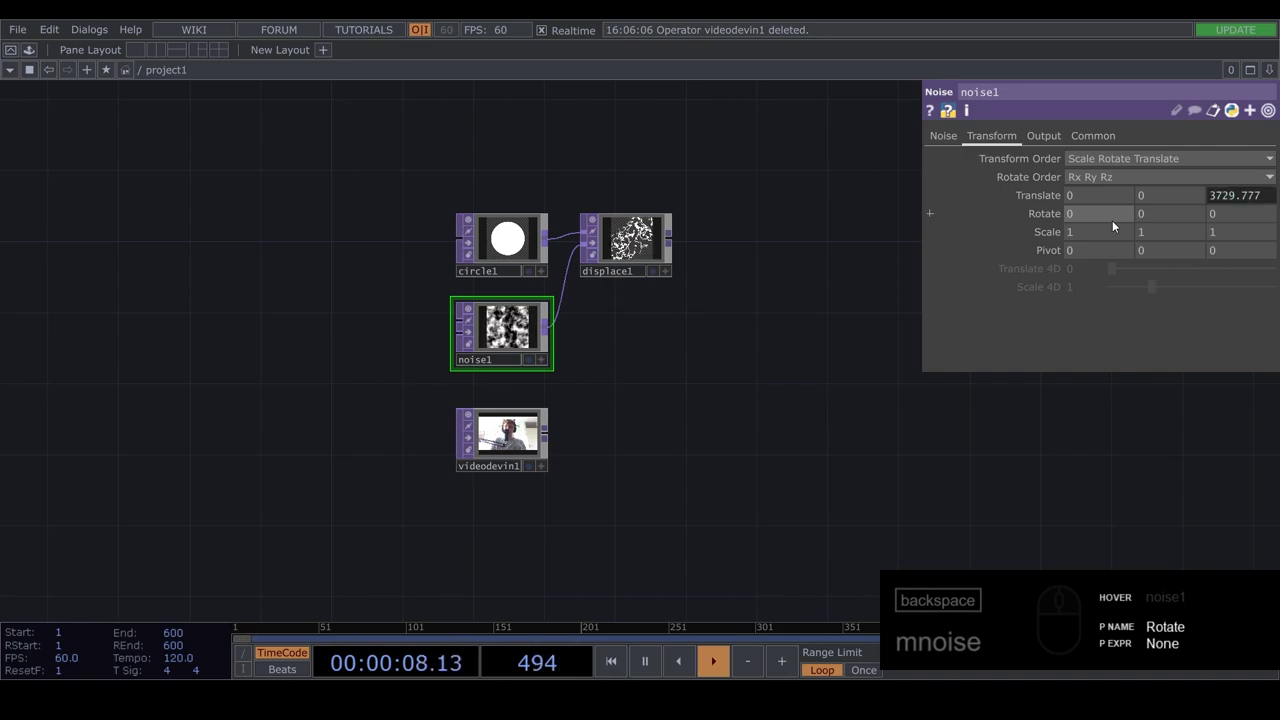
left_click_drag(962, 143, 1147, 314)
left_click(1099, 344)
middle_click(715, 215)
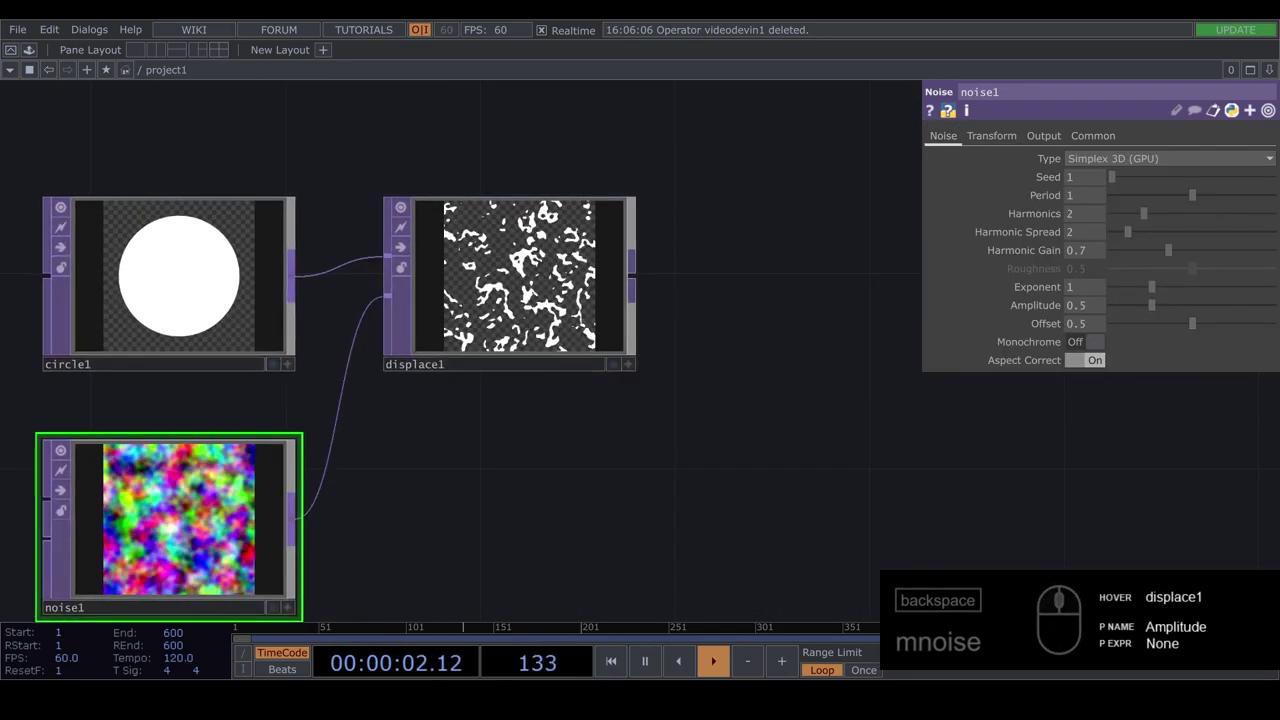
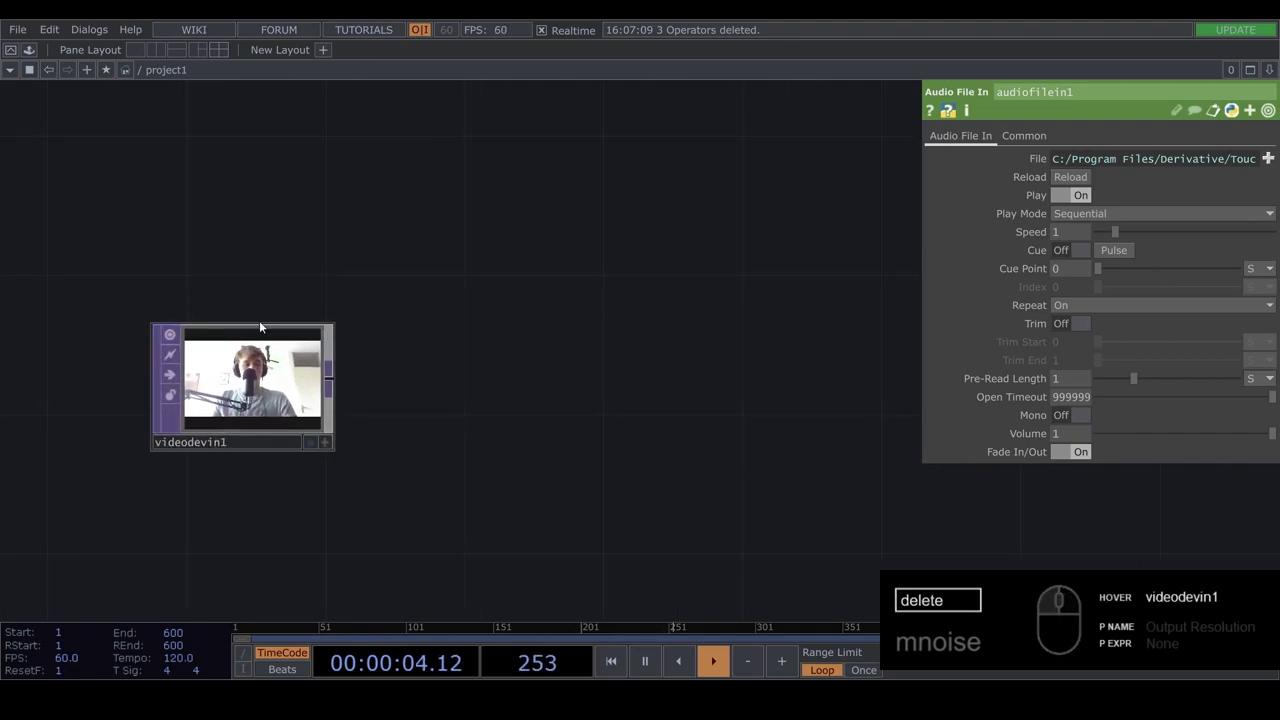
- Add an Edge TOP after videodevin1 to trace the webcam outlines
left_click(506, 431)
left_click_drag(425, 404, 569, 400)
key("Tab")
type("d")
left_click(313, 578)
left_click(668, 401)
left_click(528, 461)
left_click_drag(521, 456, 466, 375)
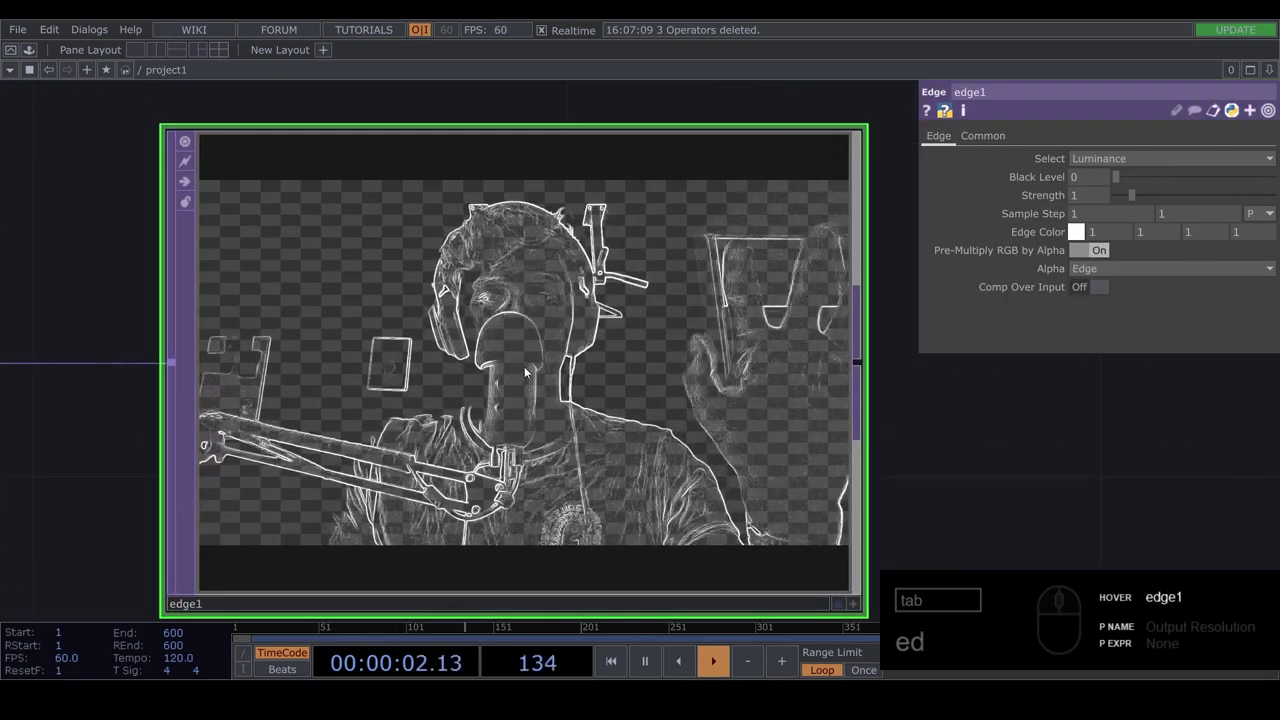
- Set the Edge Color swatch to a light blue and close the colour picker
left_click(568, 396)
left_click_drag(1079, 236, 1132, 352)
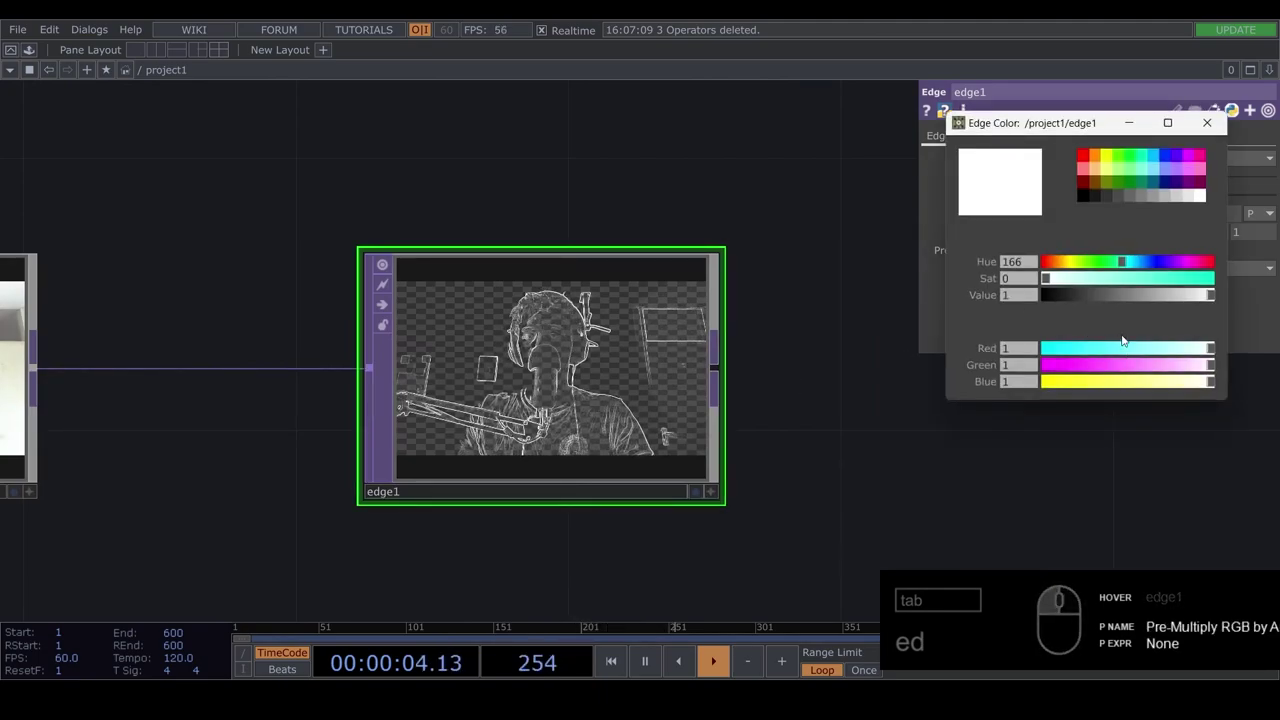
left_click_drag(1161, 269, 1163, 294)
left_click_drag(1239, 291, 1149, 261)
left_click_drag(1152, 264, 856, 328)
middle_click(802, 392)
left_click(818, 399)
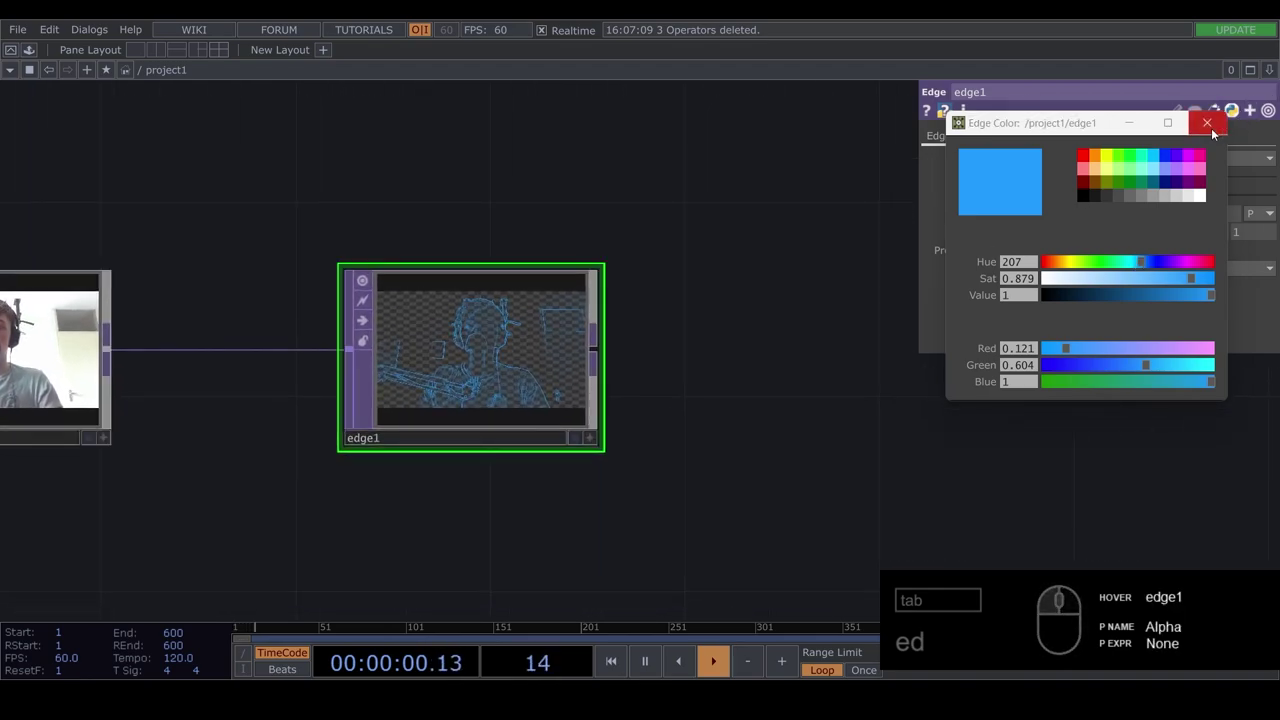
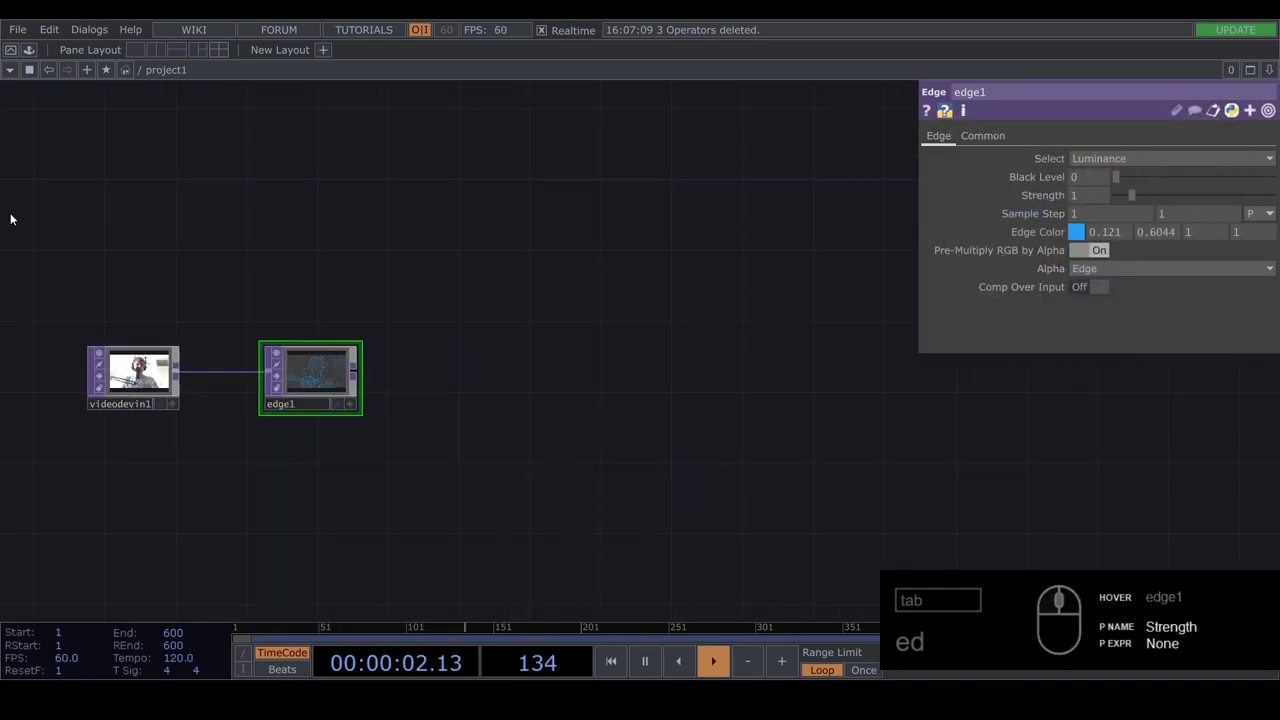
- Drag the feedBackLoop component from Palette > My Components > FX after edge1
left_click(34, 62)
left_click_drag(75, 354, 160, 393)
left_click_drag(105, 409, 752, 461)
left_click_drag(749, 448, 695, 368)
key("1")
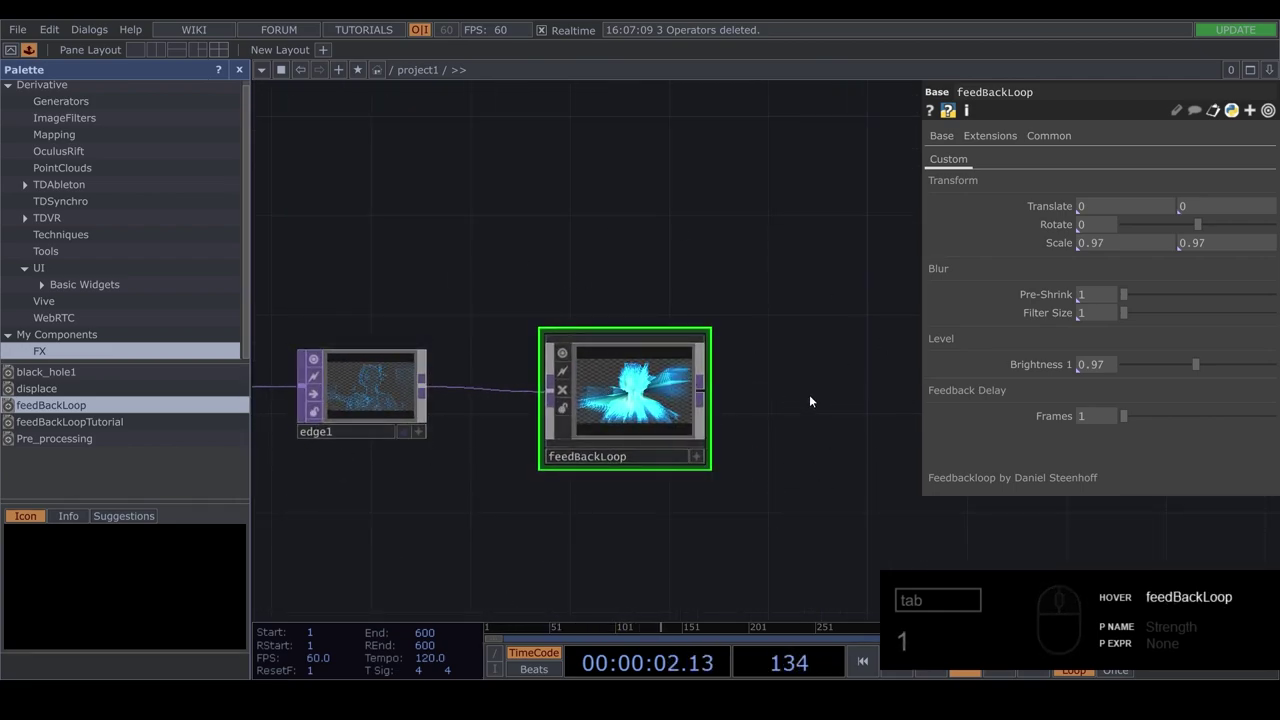
- Insert a Transform TOP between edge1 and the feedBackLoop component
left_click(813, 432)
middle_click(795, 417)
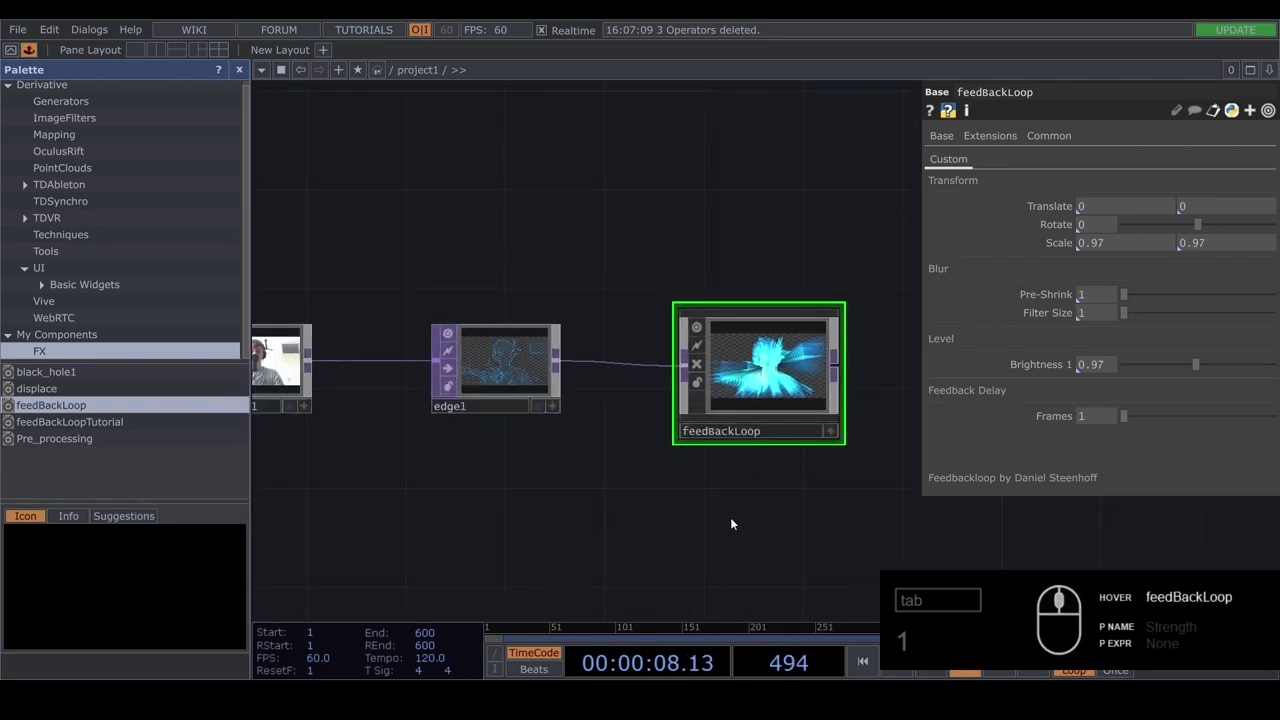
left_click(727, 520)
left_click_drag(674, 500, 729, 527)
left_click(729, 527)
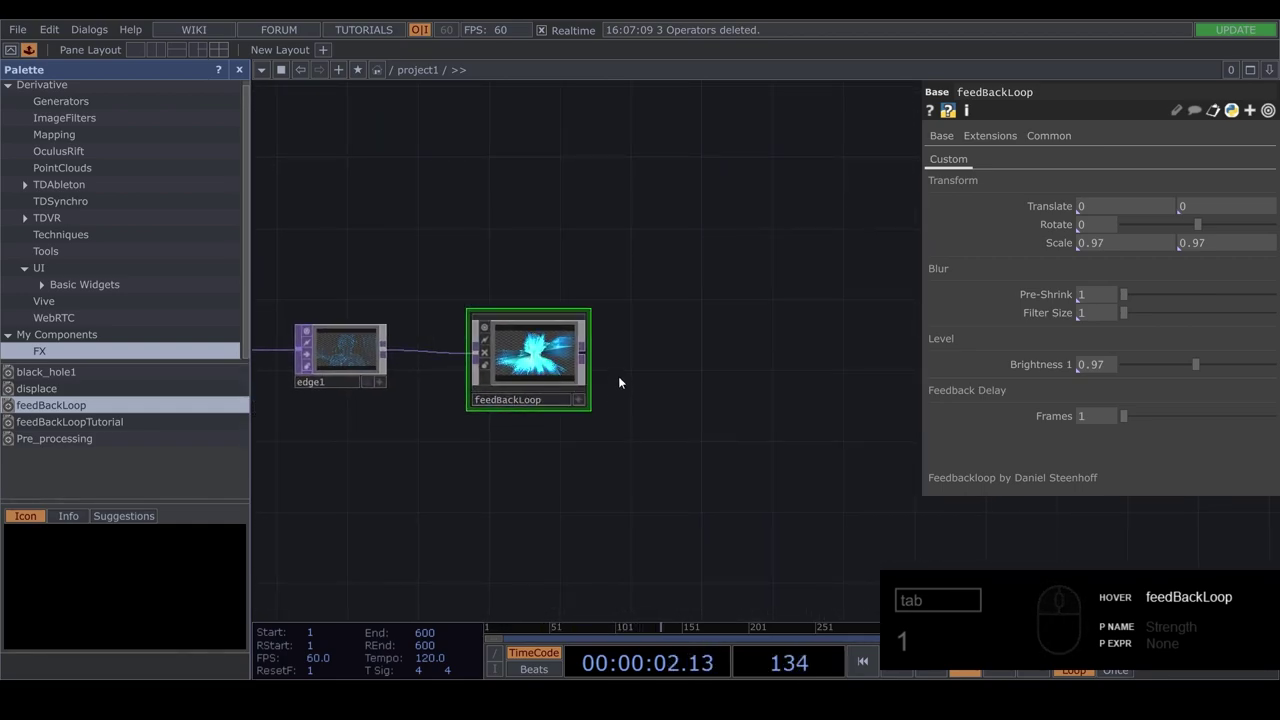
left_click_drag(593, 365, 714, 419)
- Append a Null TOP after feedBackLoop and tidy the surrounding wiring
type("1")
type("nu")
key("Tab")
left_click_drag(713, 456, 719, 474)
left_click_drag(774, 434, 786, 407)
left_click_drag(681, 295, 410, 335)
left_click_drag(657, 364, 454, 253)
key("Delete")
- Add math3 remapping the audio level near 1 and export its chan1 onto transform1's Scale
key("BackSpace")
type("ra")
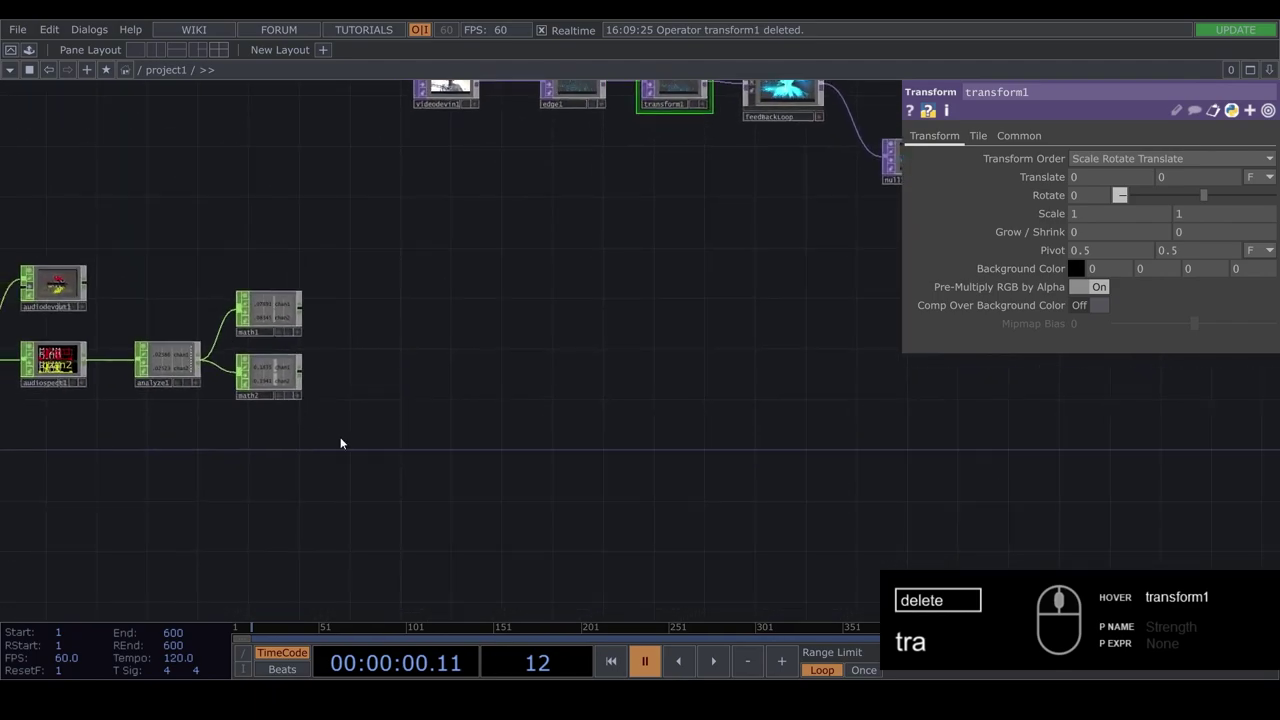
type("cv")
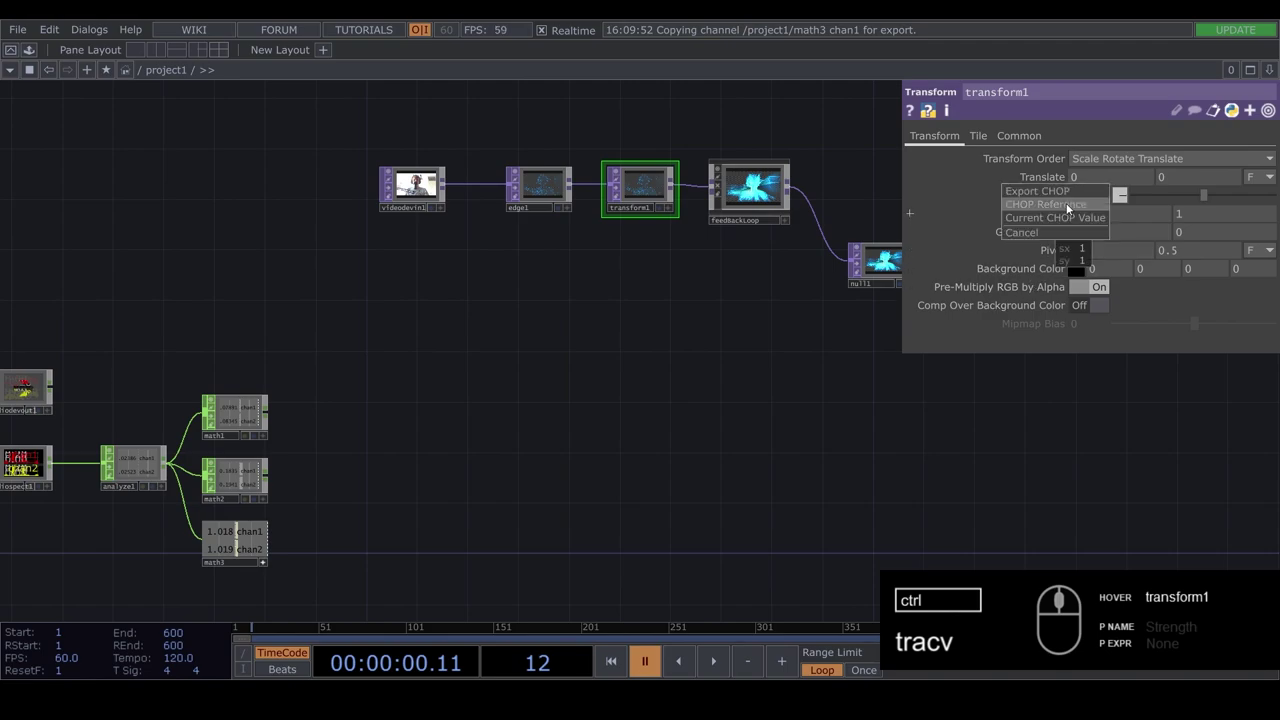
key("space")
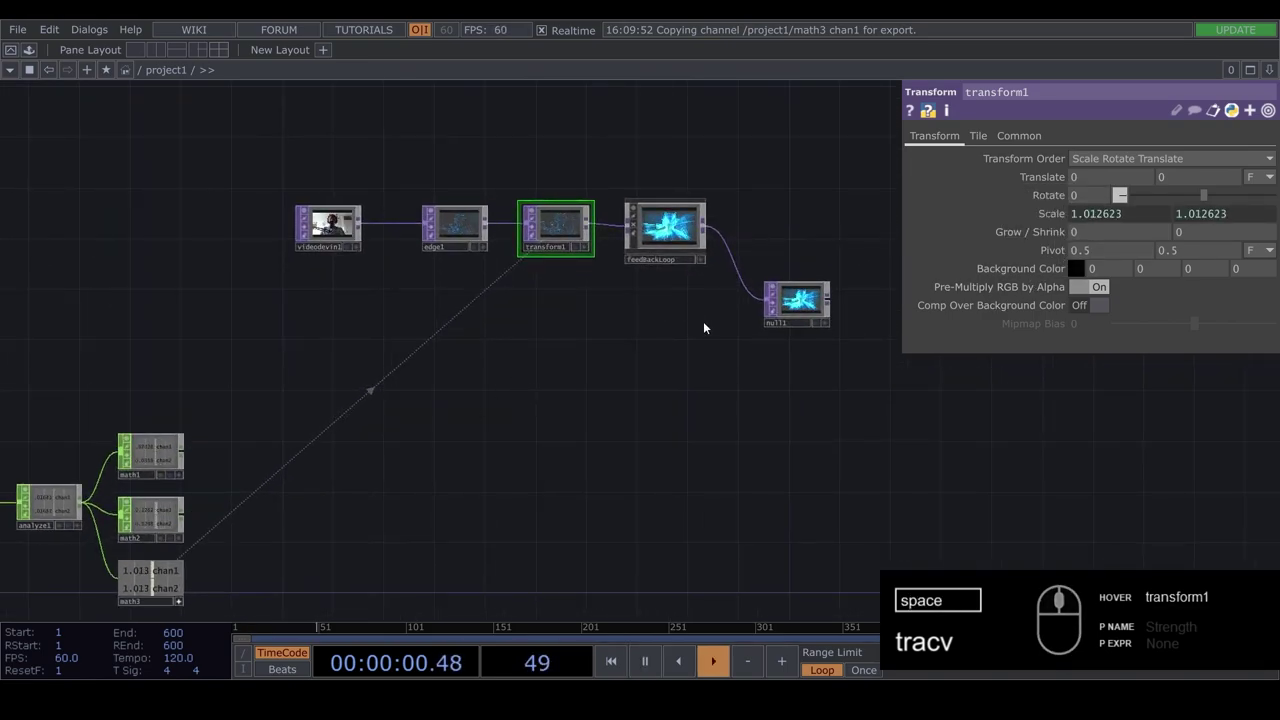
left_click(672, 392)
left_click(727, 488)
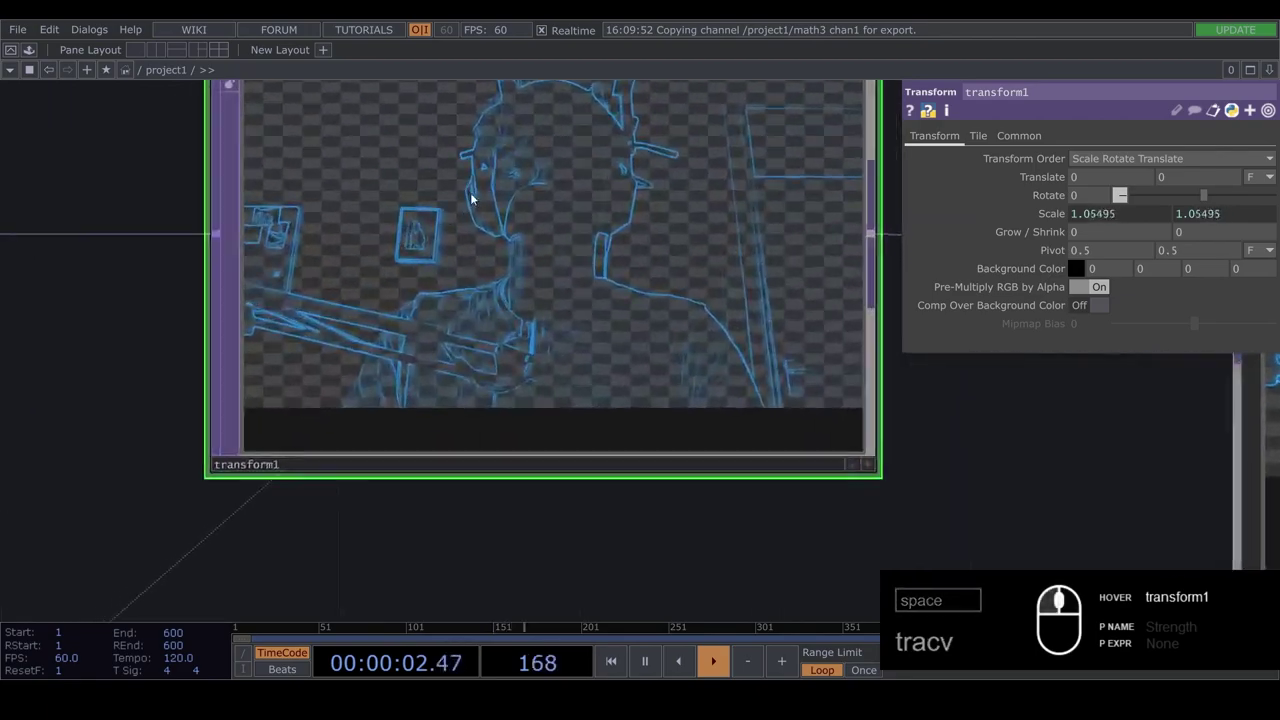
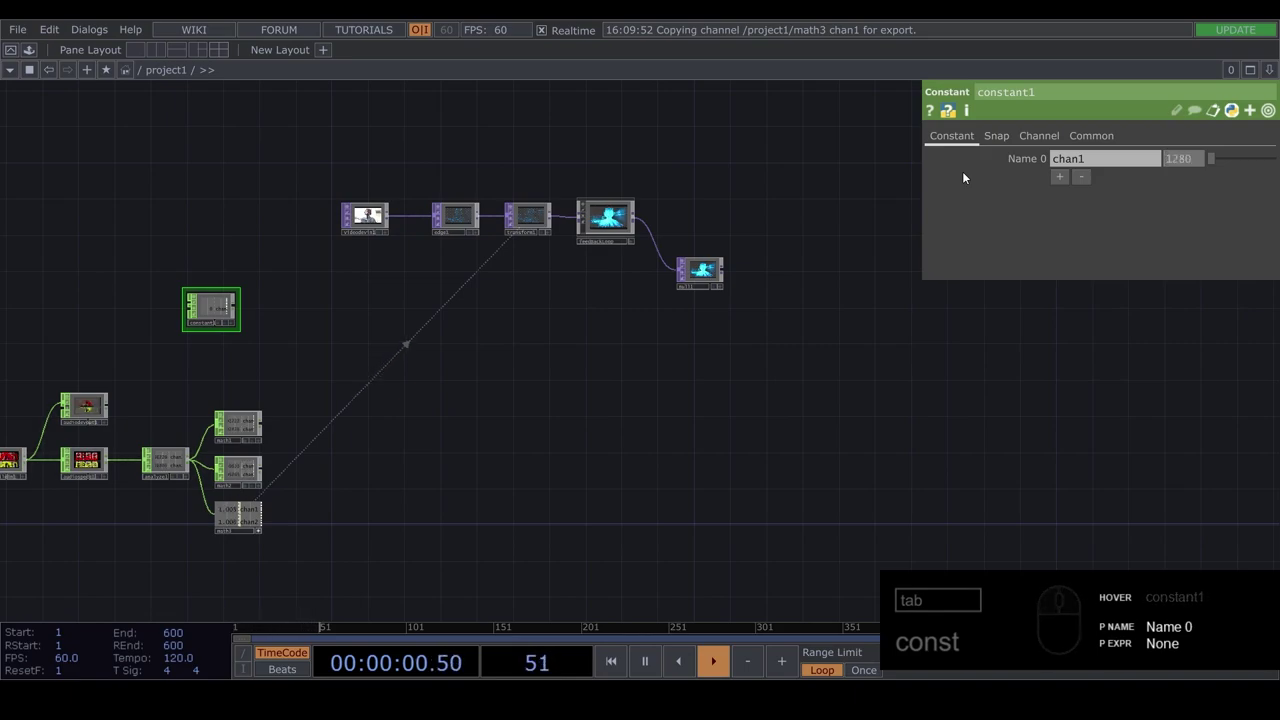
- Set the Constant CHOP channels to chan1 = 1280 and chan2 = 720
left_click_drag(1051, 183, 1108, 184)
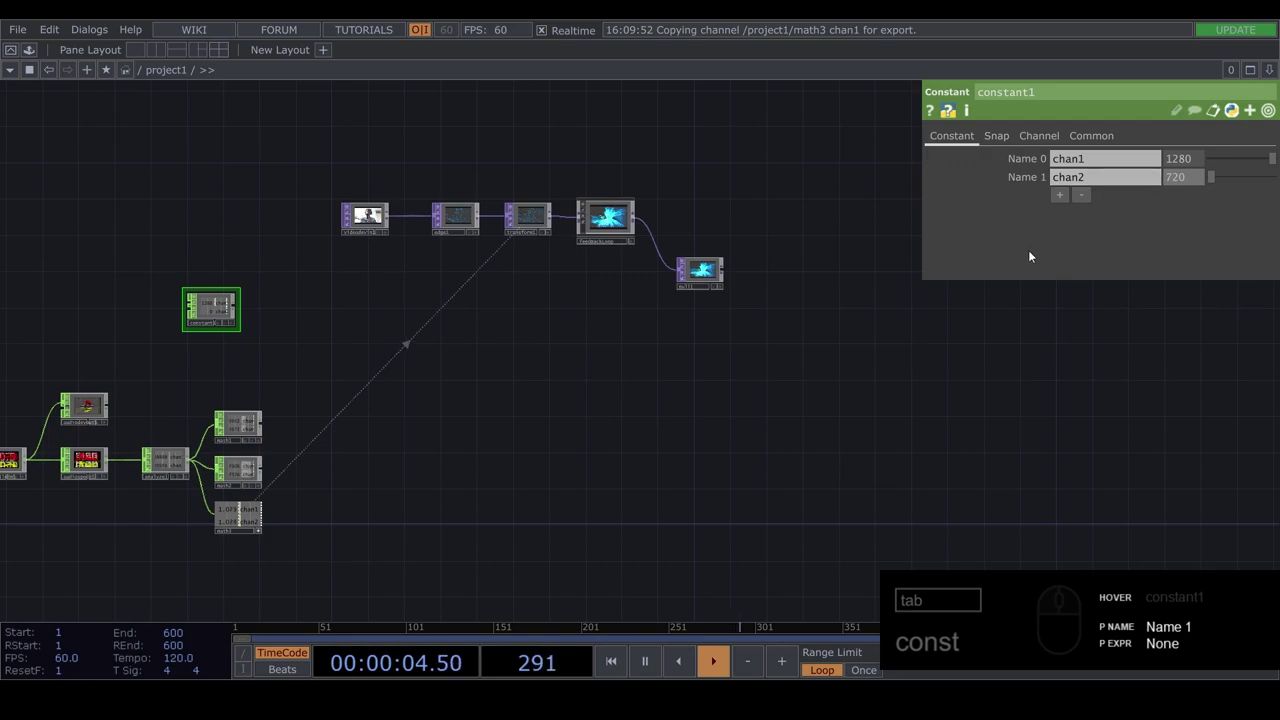
left_click_drag(413, 365, 214, 283)
middle_click(214, 283)
left_click(334, 371)
- Add a Circle TOP and export the constant channels to its Resolution on the Common page
key("Tab")
key("Tab")
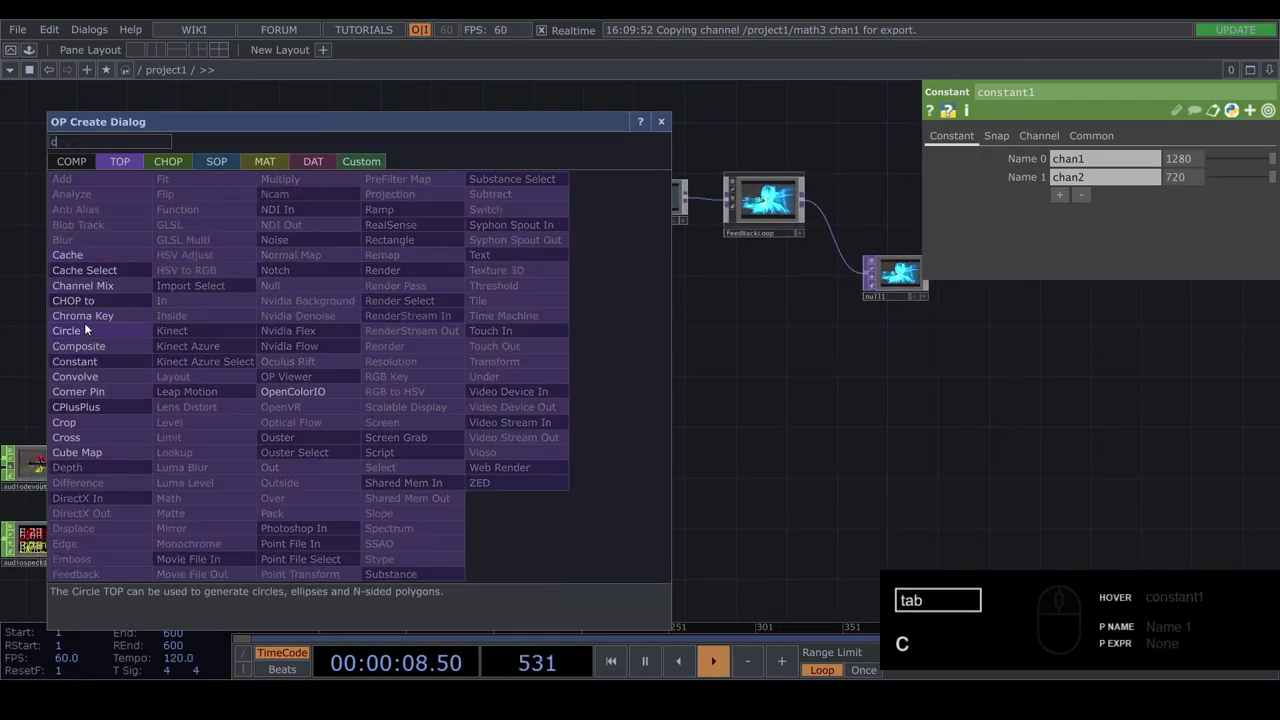
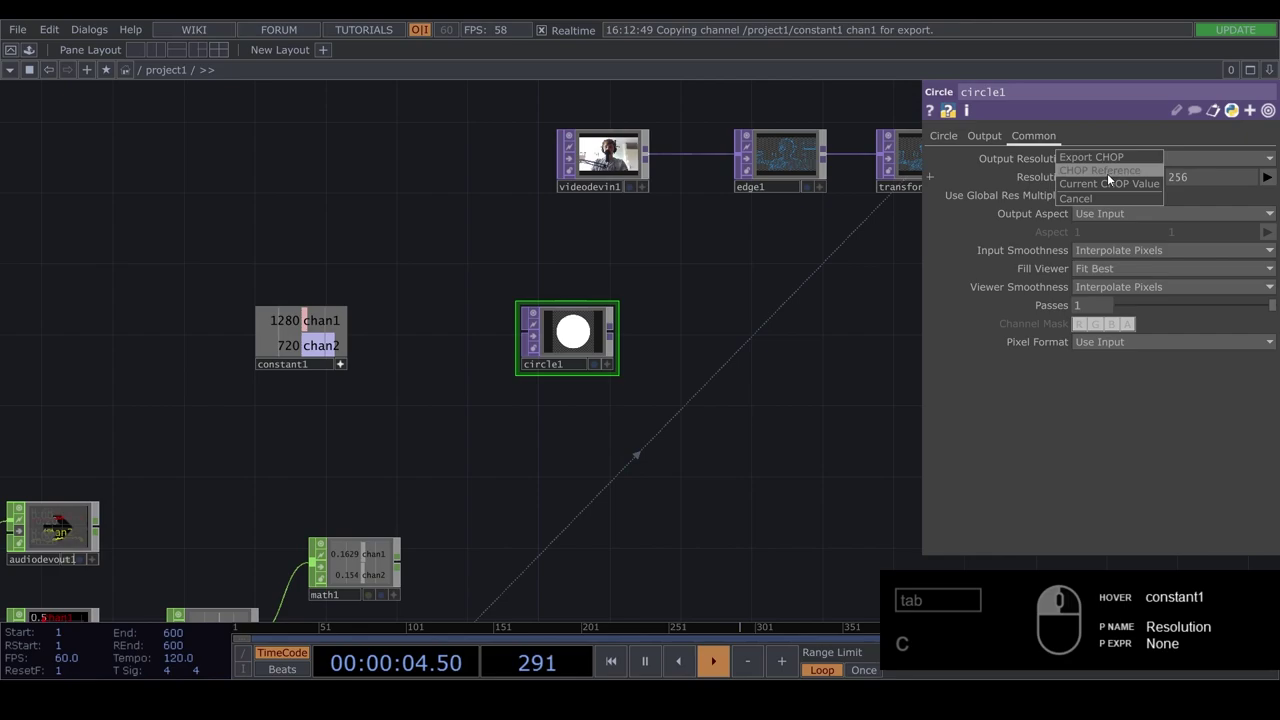
left_click_drag(308, 327, 1211, 182)
left_click(545, 419)
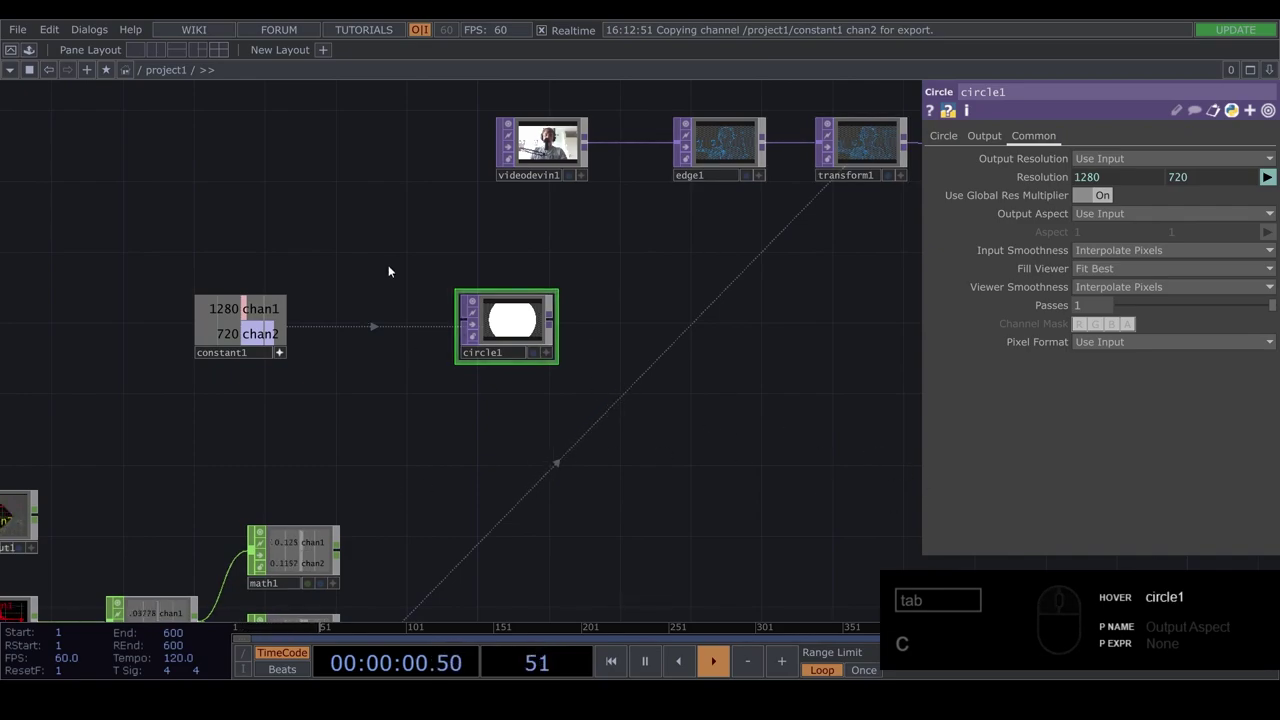
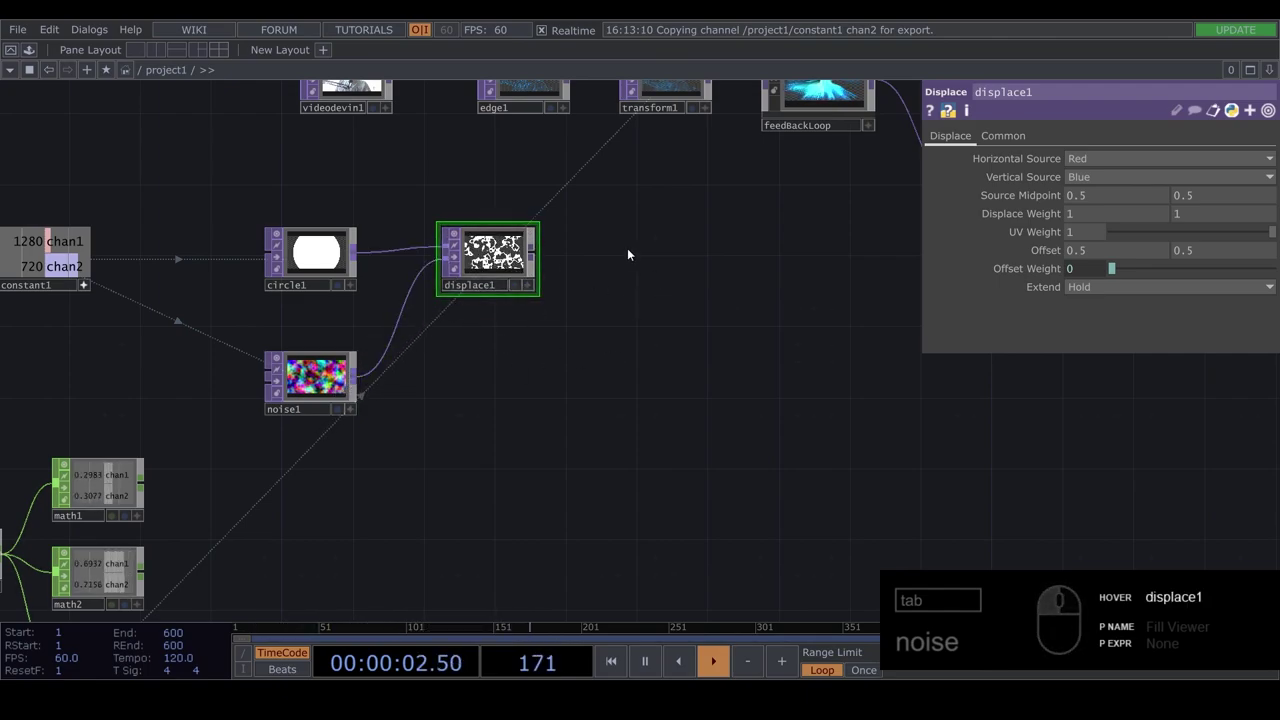
- Feed circle1 and a Noise TOP into a Displace TOP, with noise Translate z set to absTime.seconds/5
left_click_drag(474, 245, 278, 538)
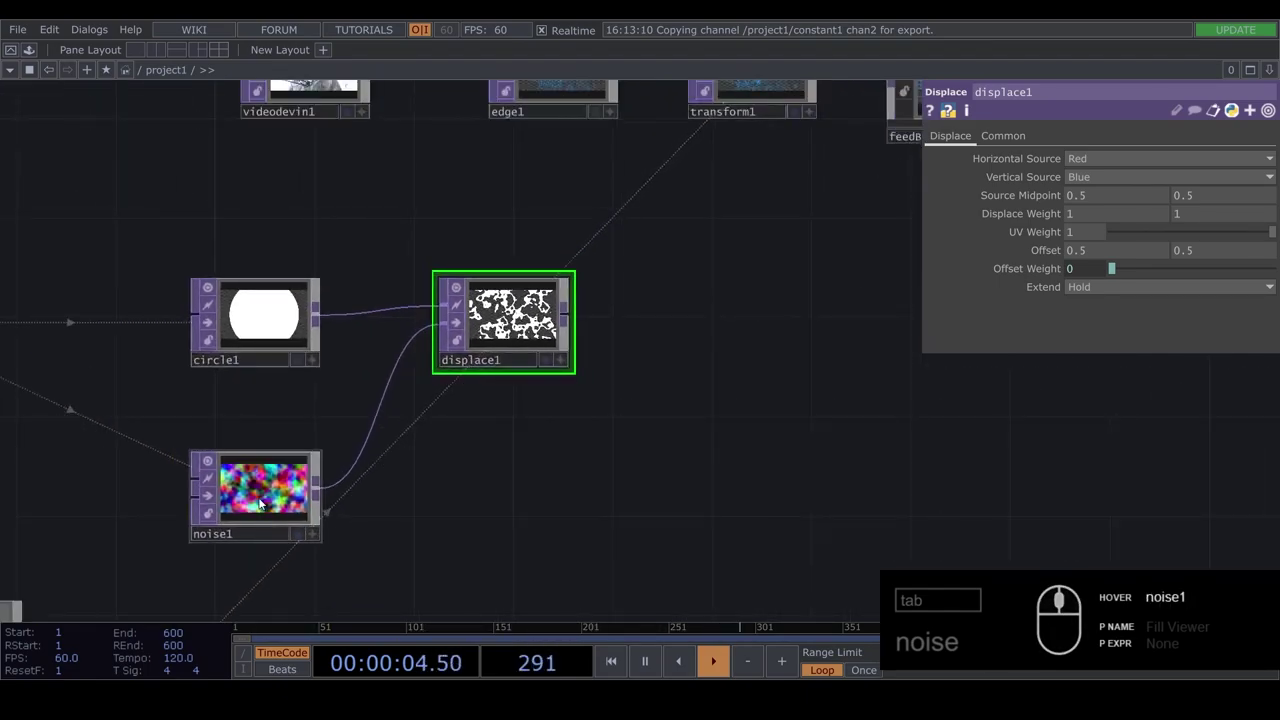
left_click_drag(259, 501, 230, 565)
left_click(528, 535)
left_click_drag(1024, 144, 1195, 168)
left_click_drag(1235, 197, 1087, 201)
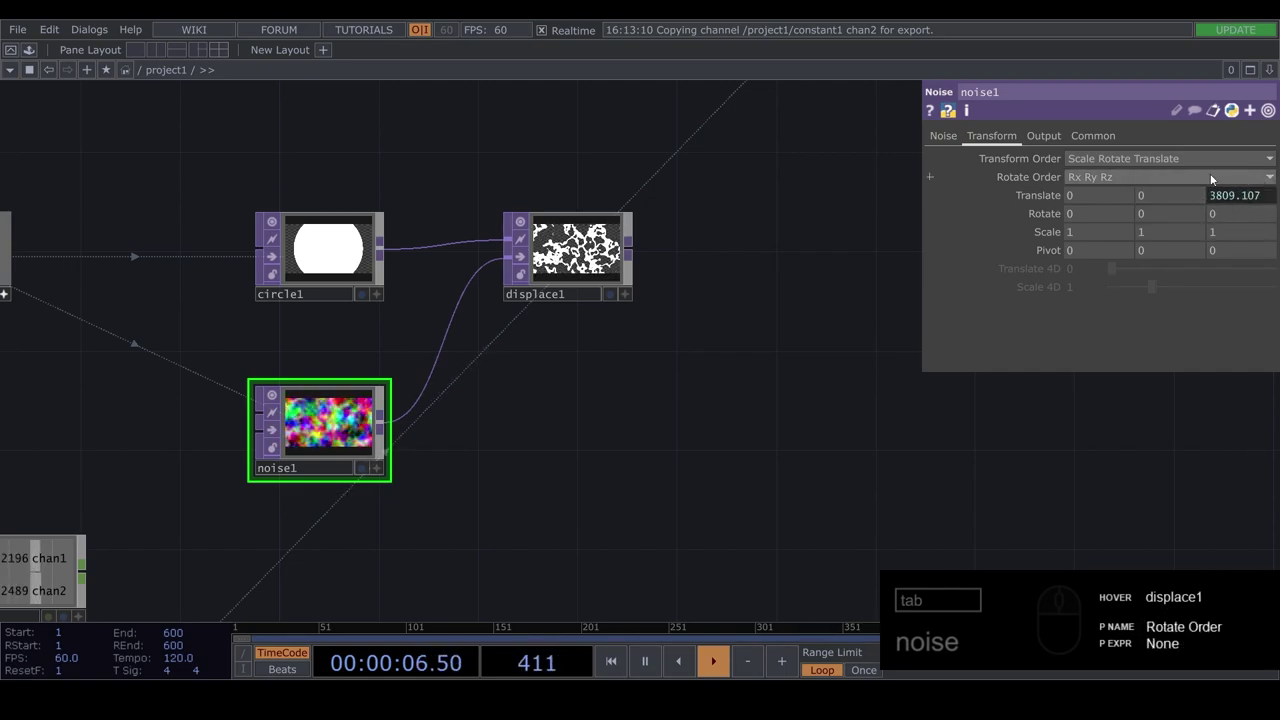
left_click_drag(1262, 205, 1001, 298)
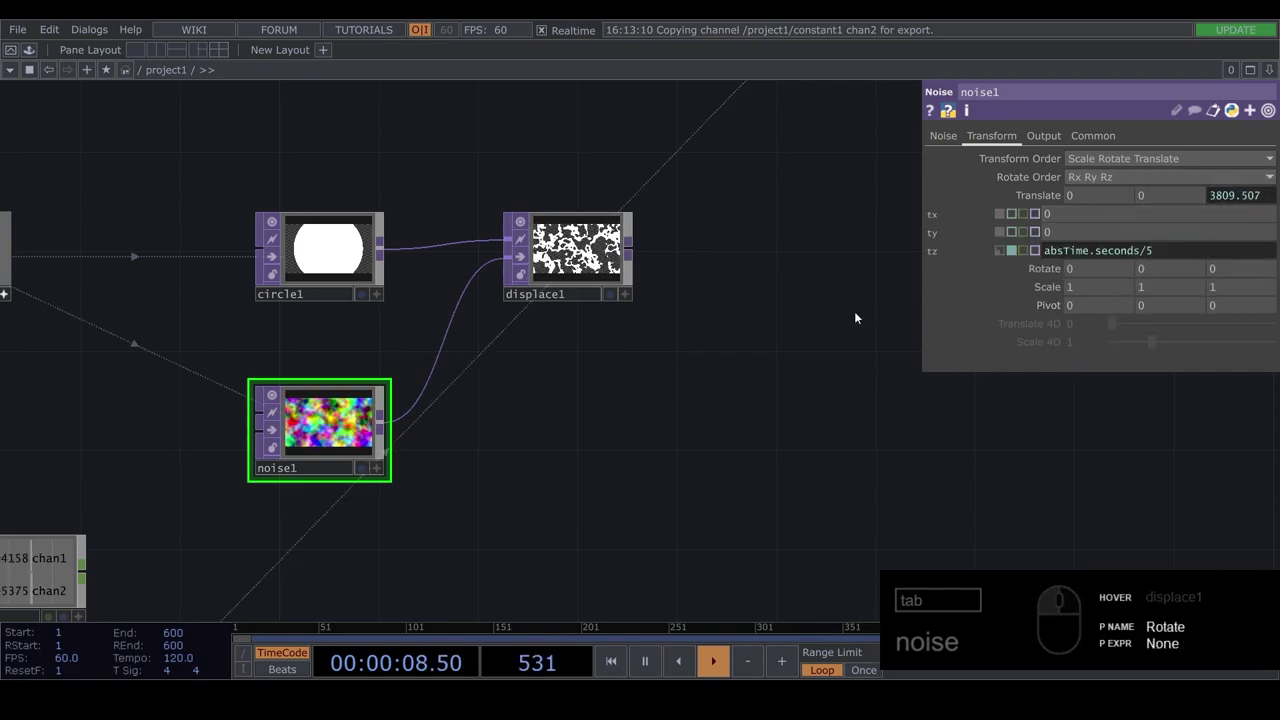
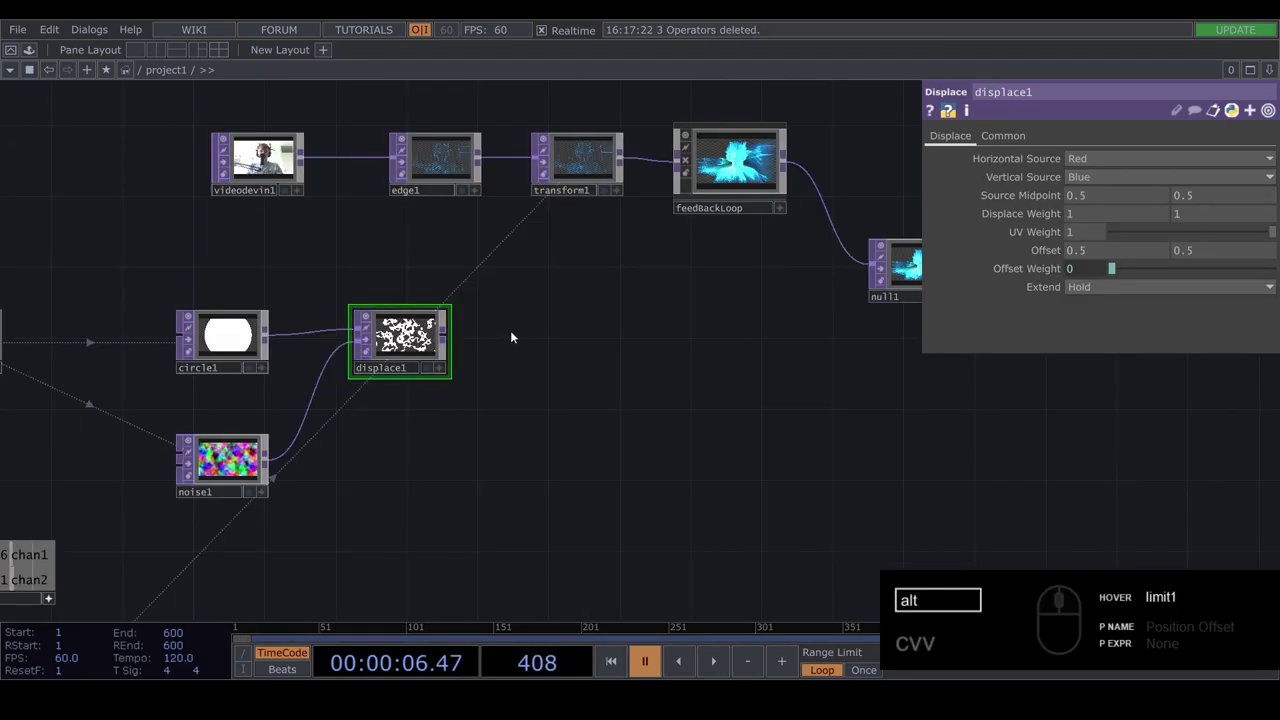
- Add a Limit TOP with Quantize Position Round after displace1 and paste two copies with different Position Steps
key("Tab")
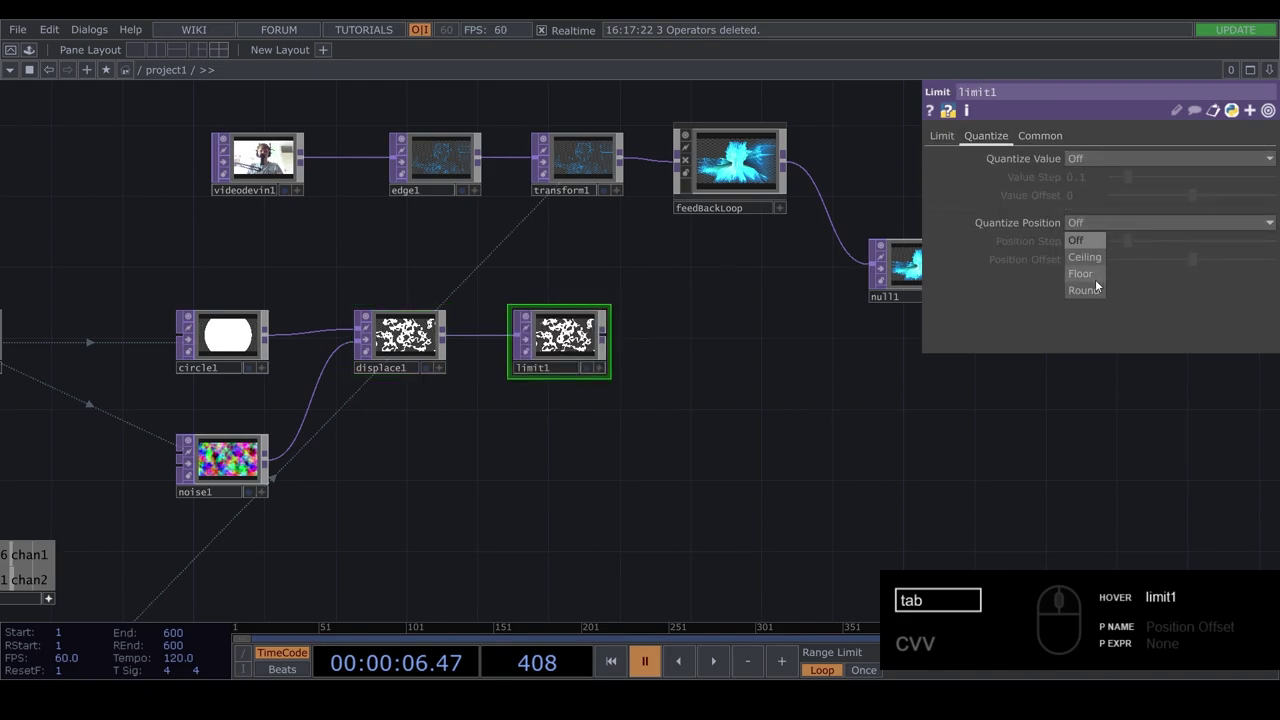
key("BackSpace")
type("vv")
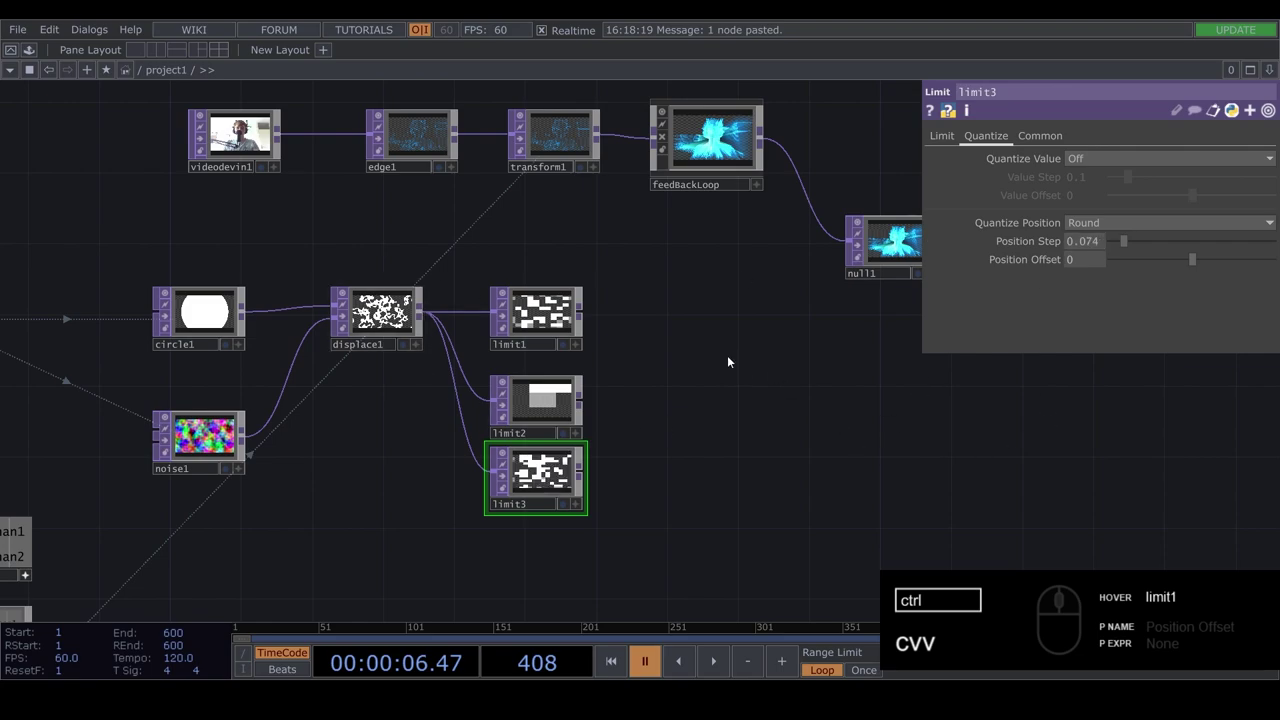
- Add displace2 so limit1 is displaced by limit2 at weight 0.16 and inspect the result
key("Tab")
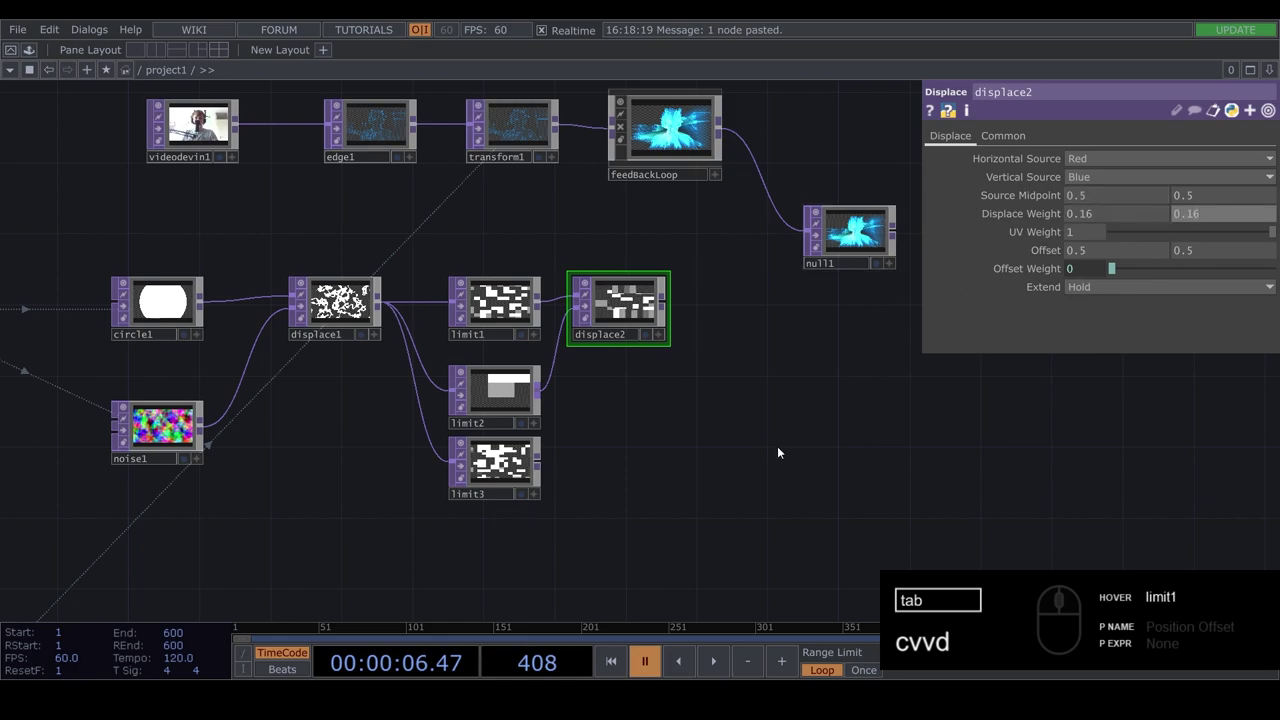
key("space")
middle_click(555, 297)
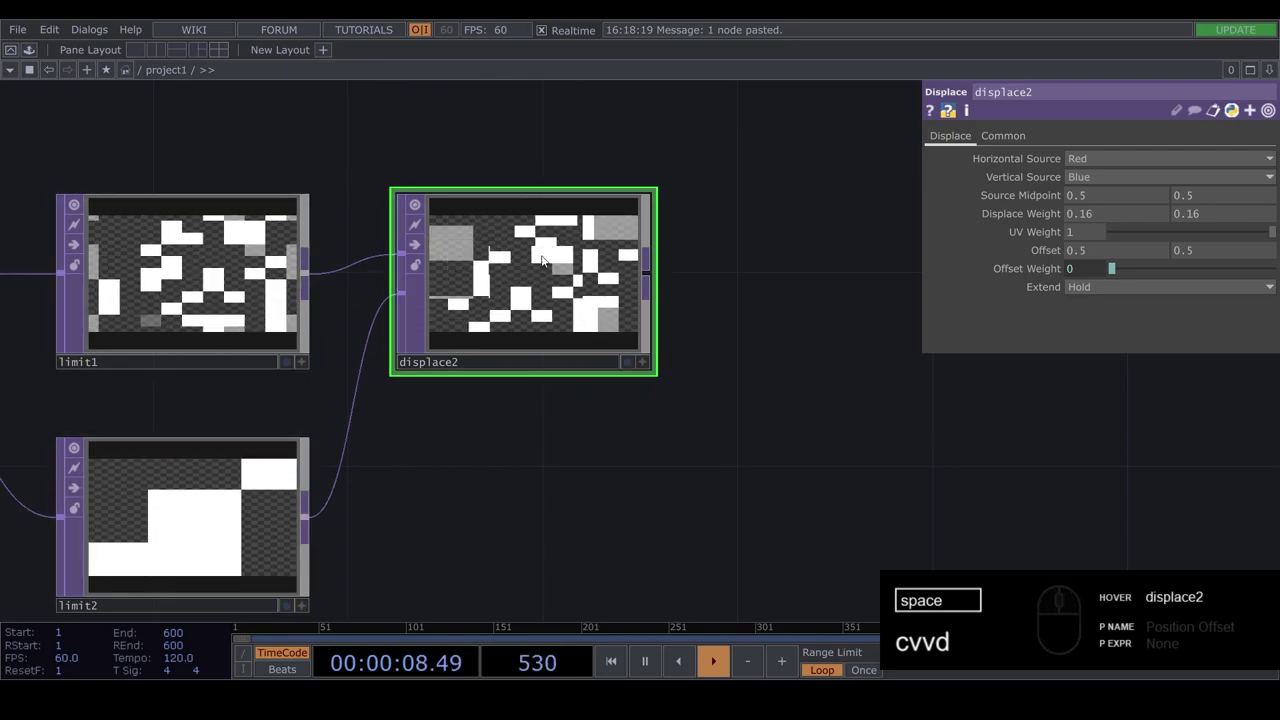
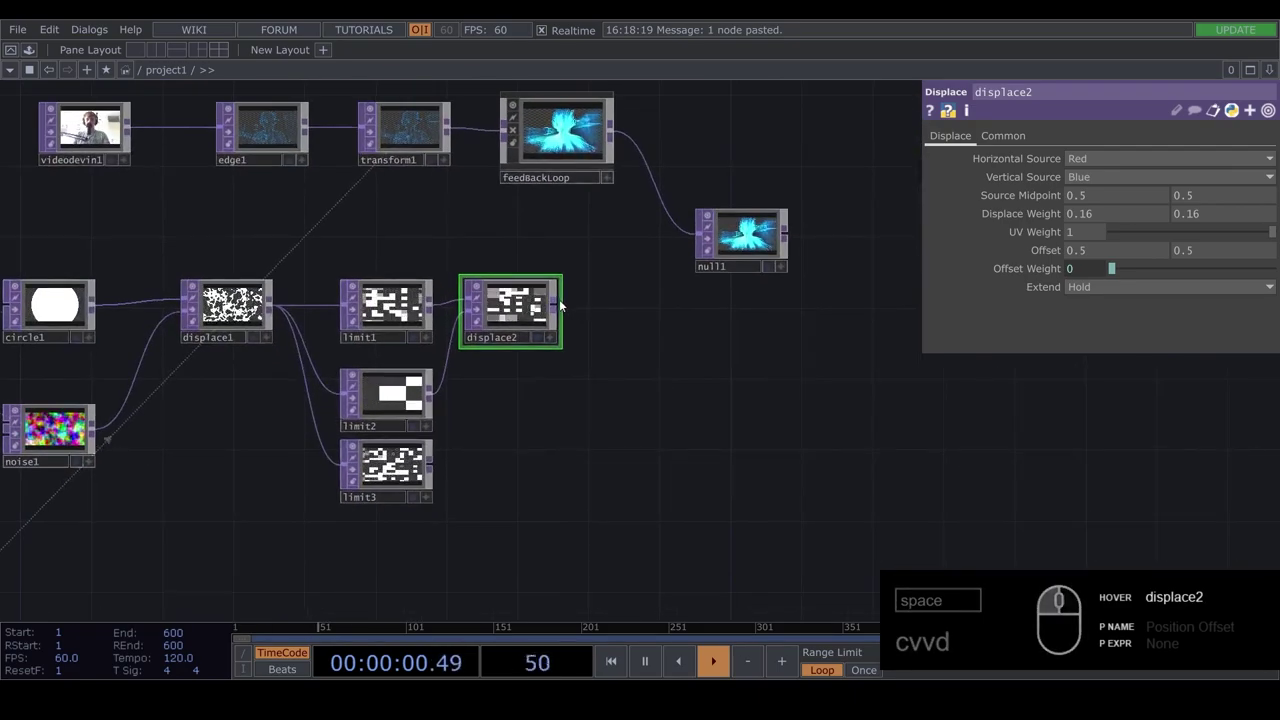
left_click_drag(564, 310, 632, 315)
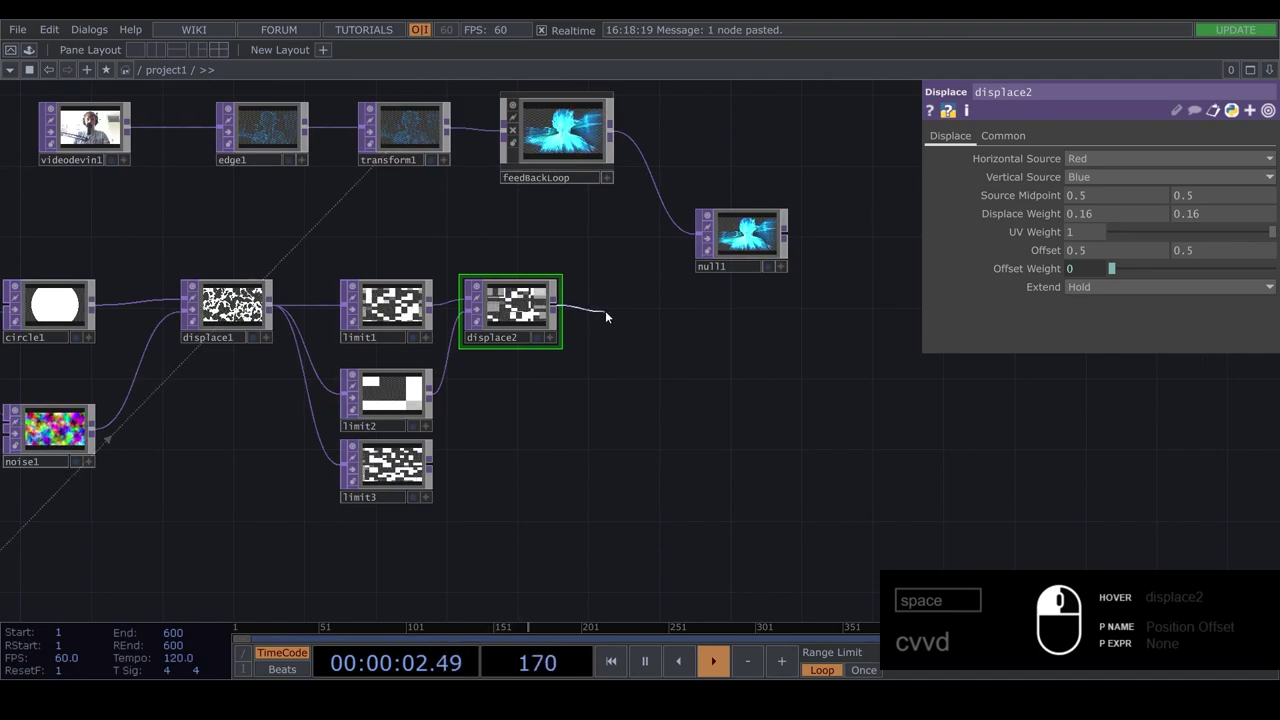
- Add displace3 fed by displace2, with the smallest block pattern limit3 as its displacement map
key("Tab")
left_click_drag(612, 319, 337, 441)
type("d")
left_click_drag(698, 296, 632, 318)
type("d")
left_click(648, 318)
left_click_drag(444, 475, 381, 436)
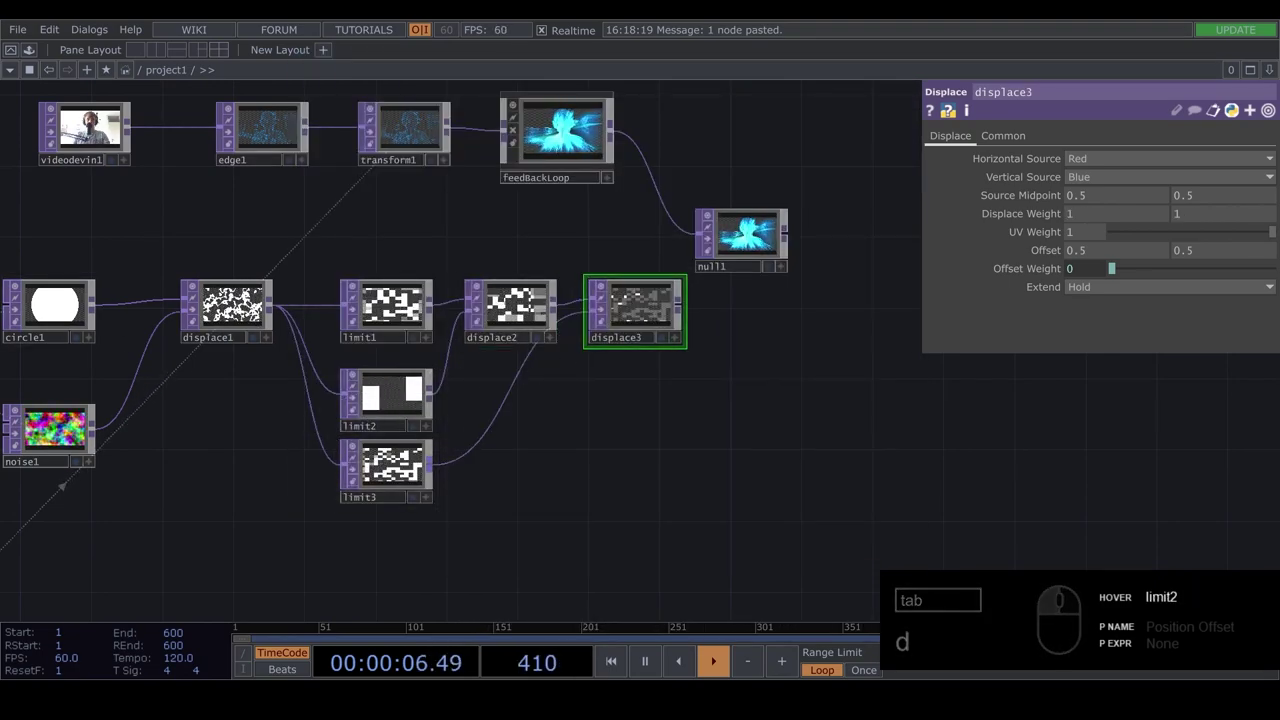
left_click_drag(620, 318, 989, 233)
- Lower displace3's weight to 0.003 and enlarge the final block pattern to check it
left_click(1122, 215)
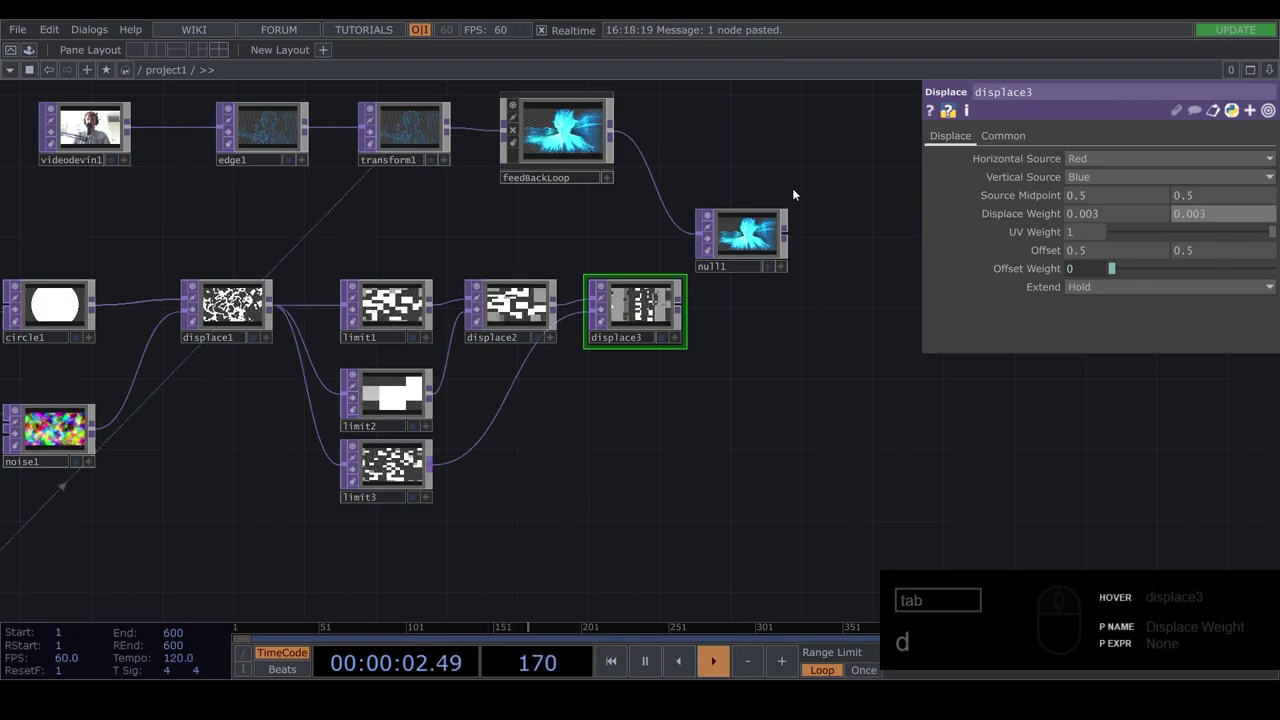
left_click_drag(675, 312, 482, 334)
middle_click(577, 317)
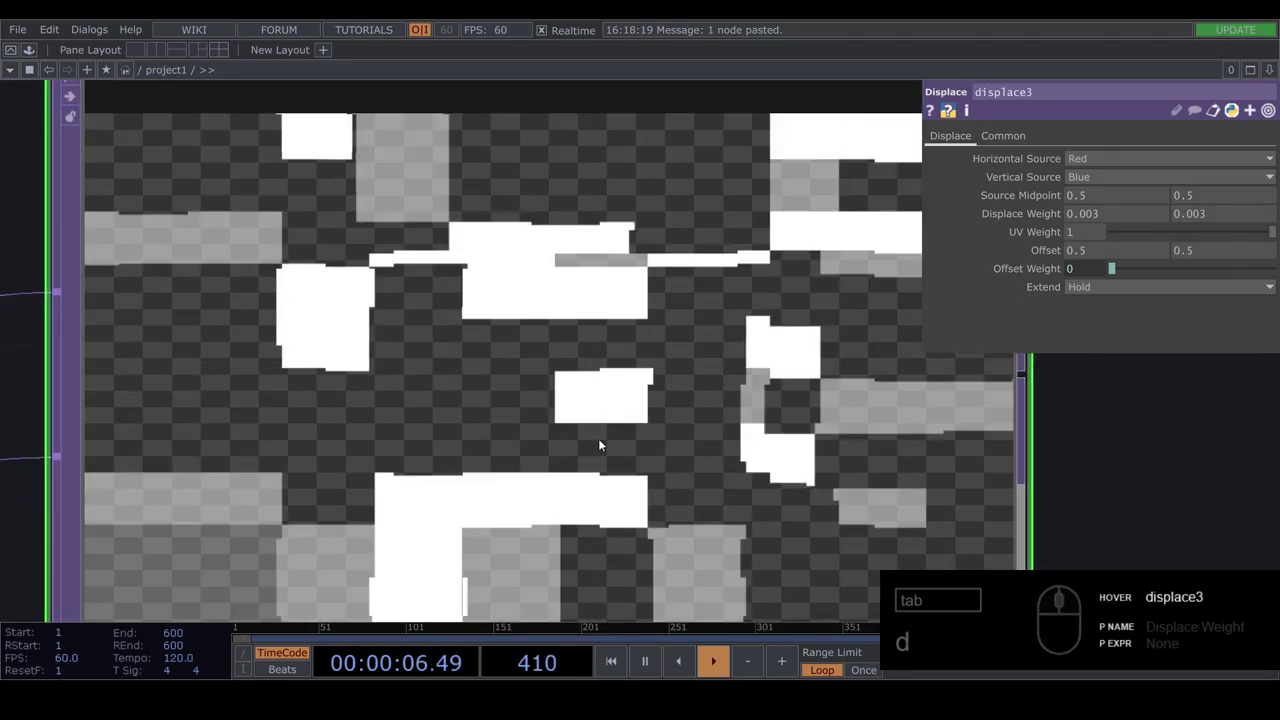
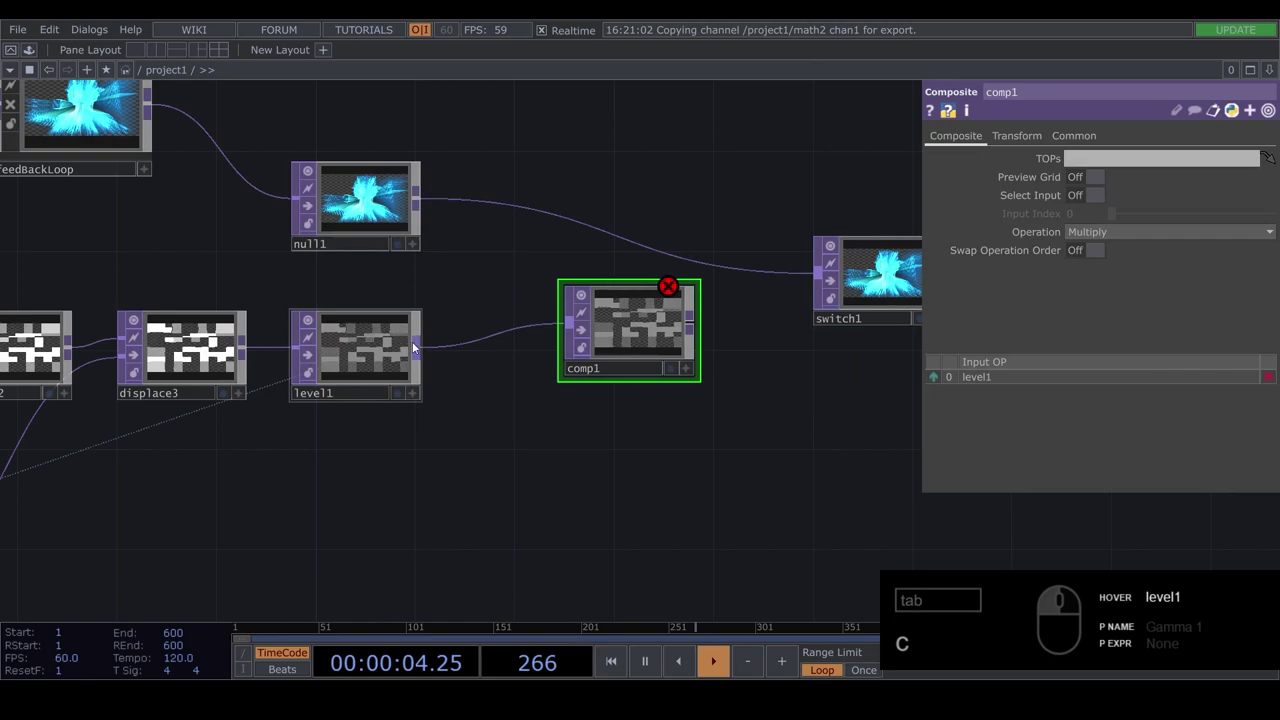
- Wire the feedback visual null1 into comp1's second input so the blocks mask it
left_click_drag(425, 204, 424, 193)
left_click_drag(431, 202, 576, 448)
left_click_drag(563, 451, 575, 371)
left_click_drag(568, 365, 497, 325)
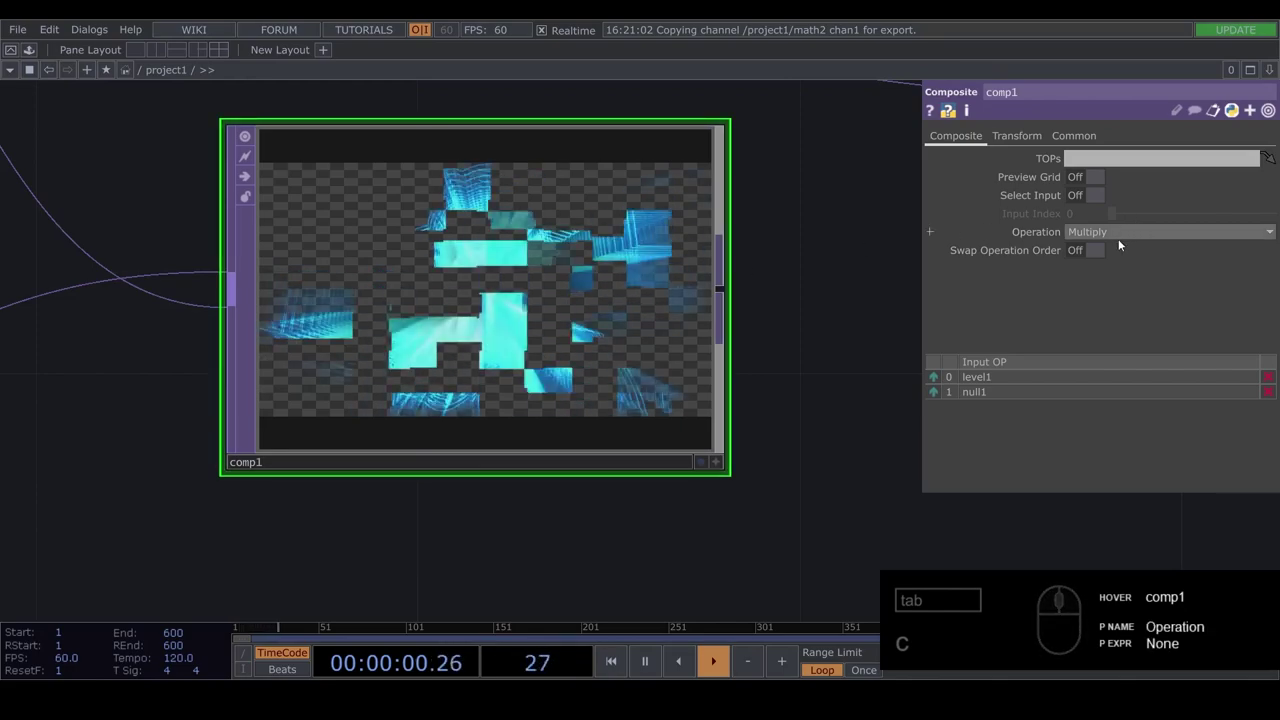
- Connect comp1 into switch1 with Blend between Inputs on and Index 1.3
left_click_drag(1139, 245, 1218, 248)
left_click(1210, 239)
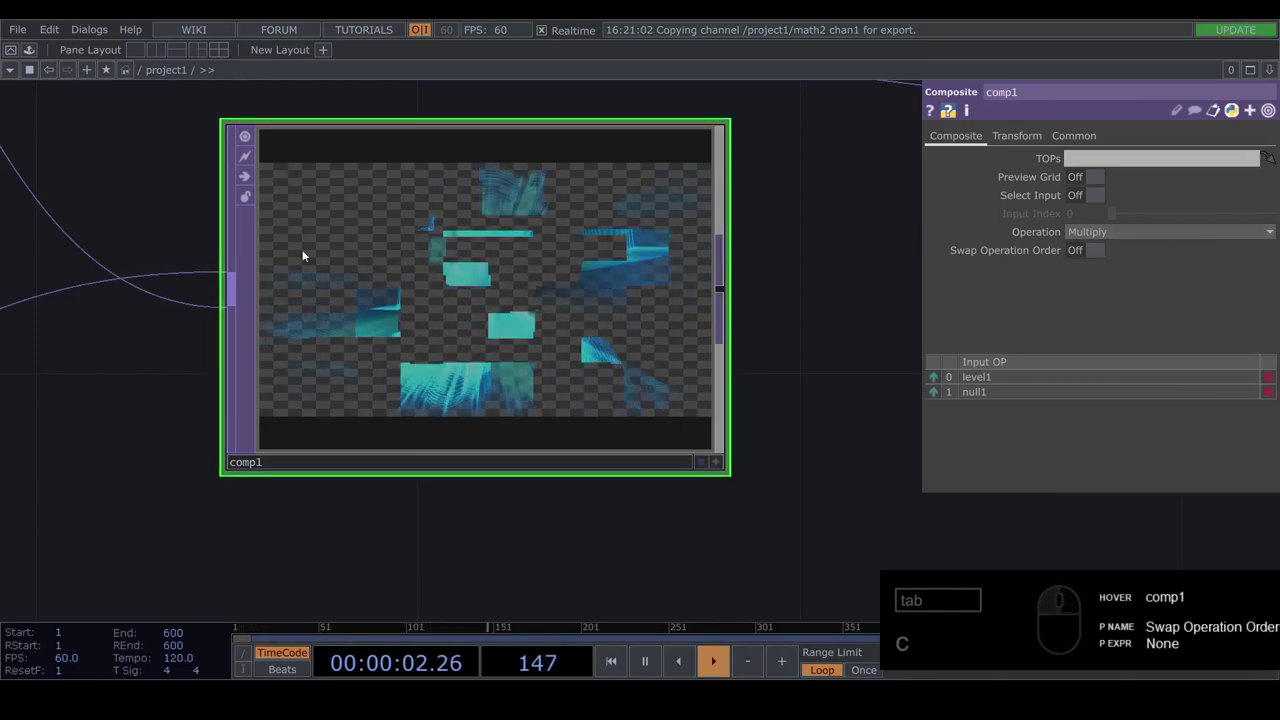
left_click_drag(390, 328, 191, 266)
left_click_drag(191, 266, 273, 436)
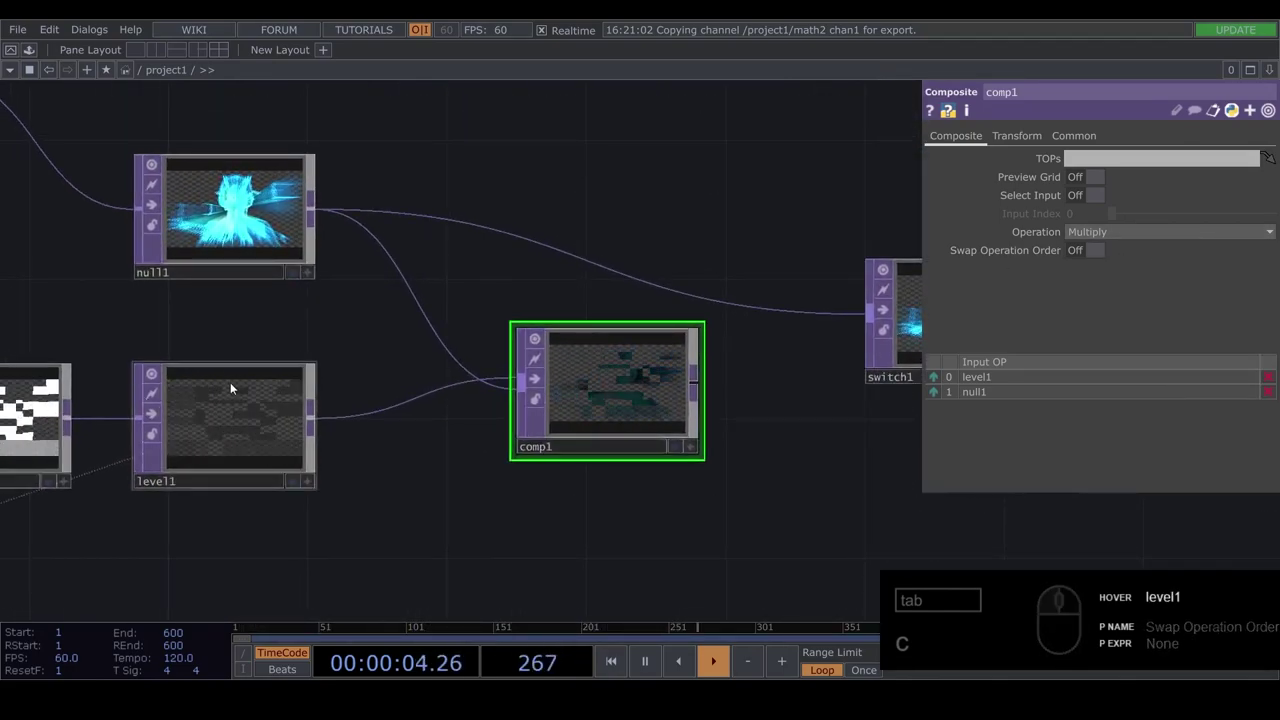
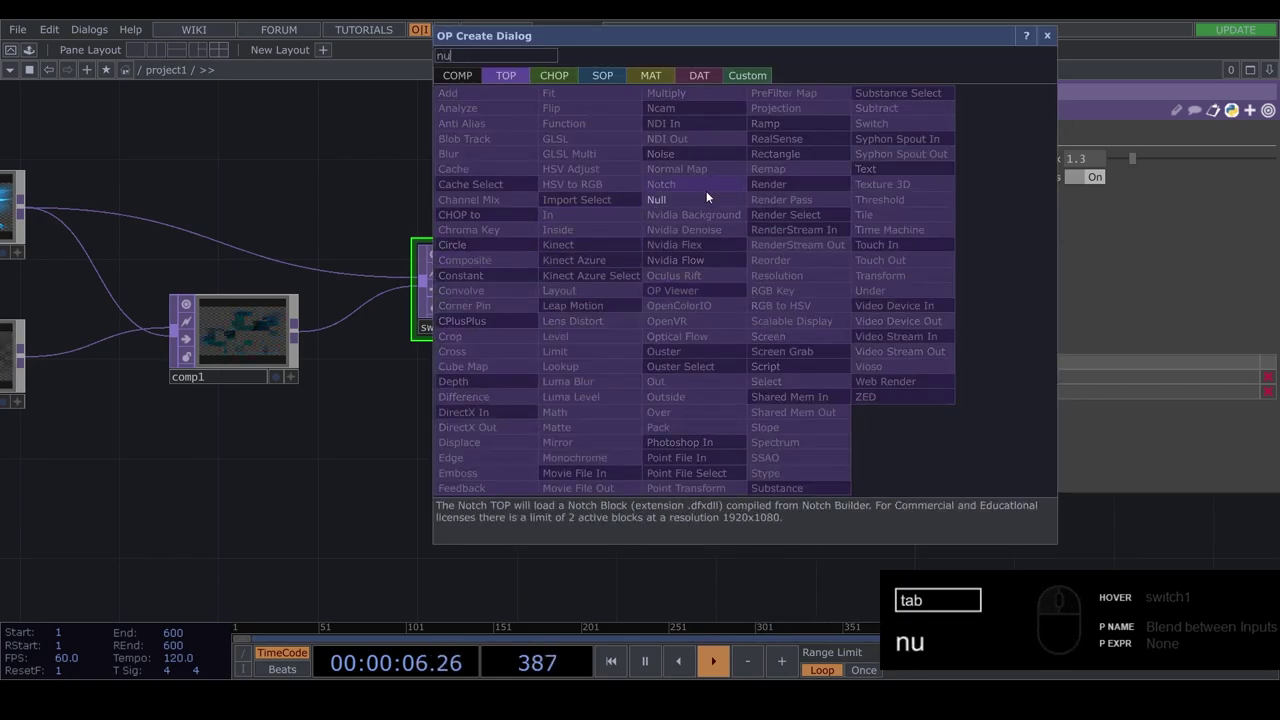
- Insert an RGB Key TOP after switch1 and start appending the final output null
left_click_drag(705, 213, 687, 275)
left_click_drag(829, 287, 687, 275)
right_click(689, 286)
left_click(689, 286)
left_click_drag(694, 283, 731, 265)
left_click(733, 265)
right_click(730, 264)
left_click(729, 268)
type("g")
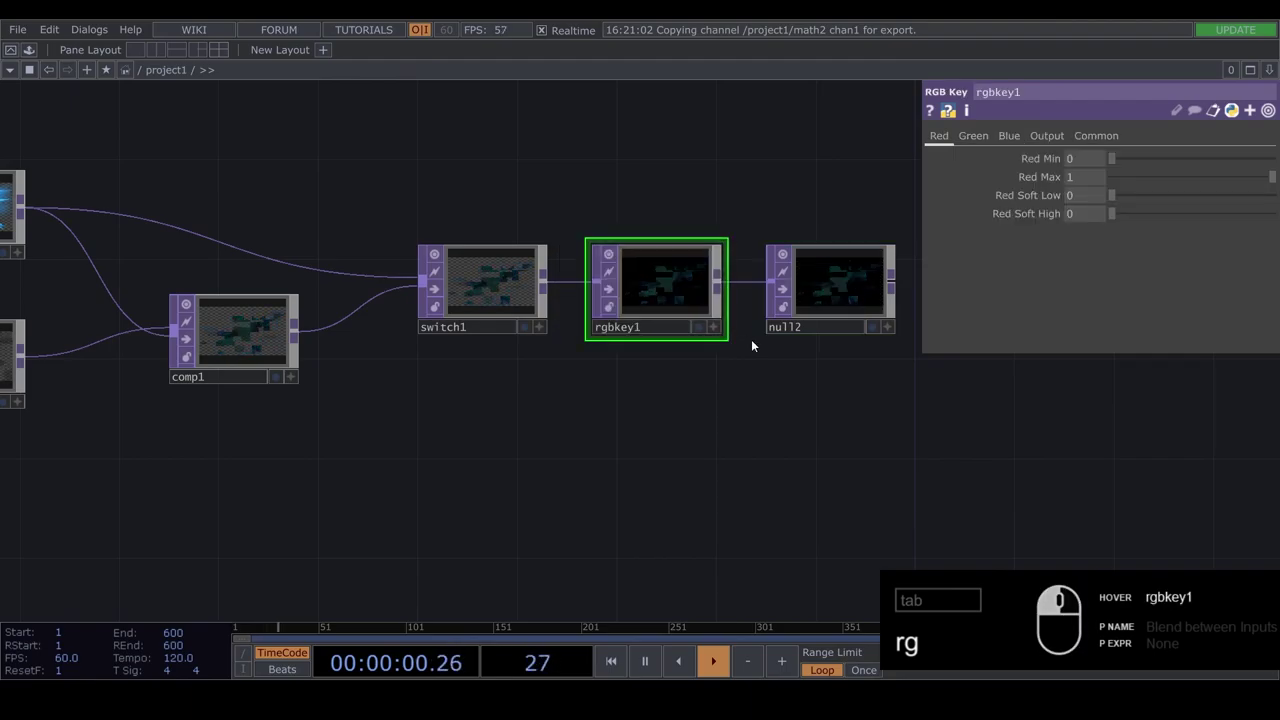